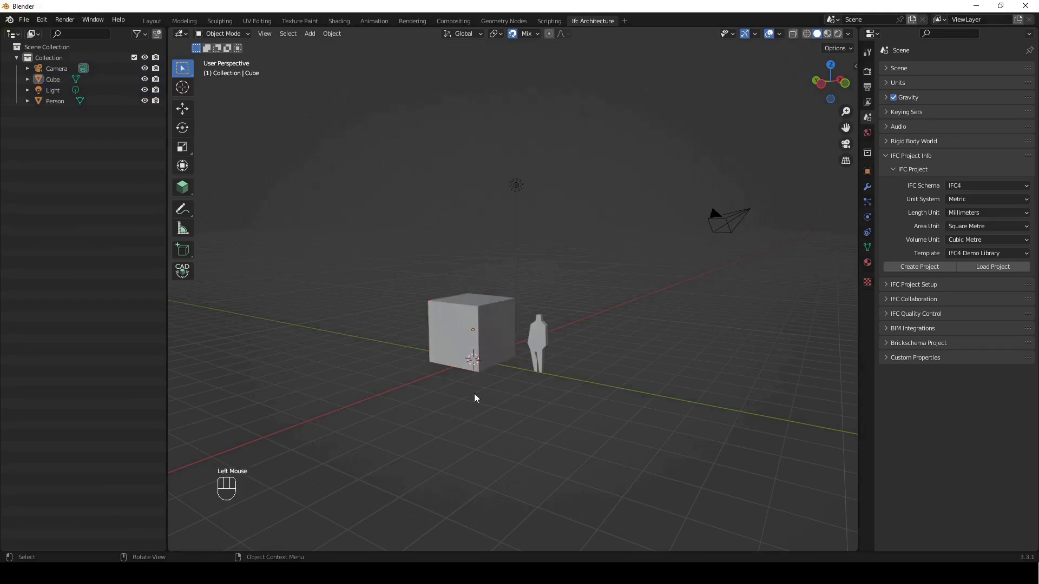
Step: Delete the default cube, camera, light and person so the scene is empty with IFC4 millimetre settings shown
click(767, 331)
click(501, 225)
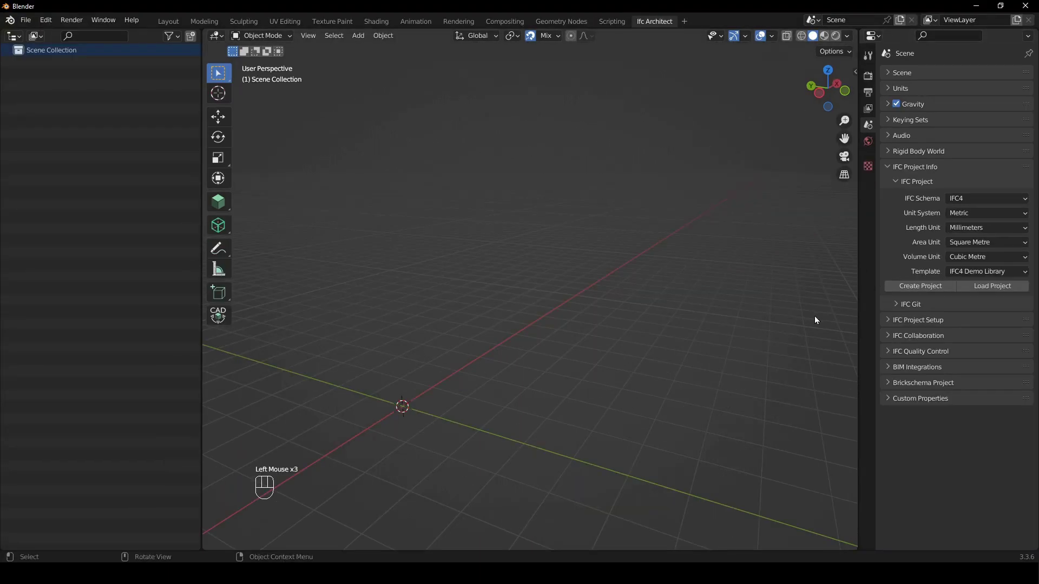
click(894, 261)
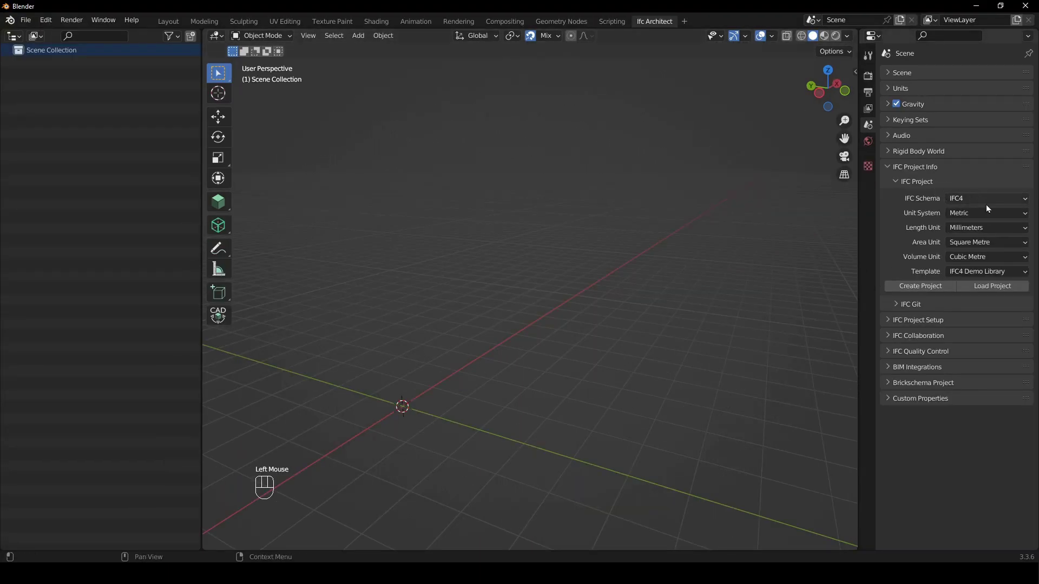
drag(1001, 271, 998, 272)
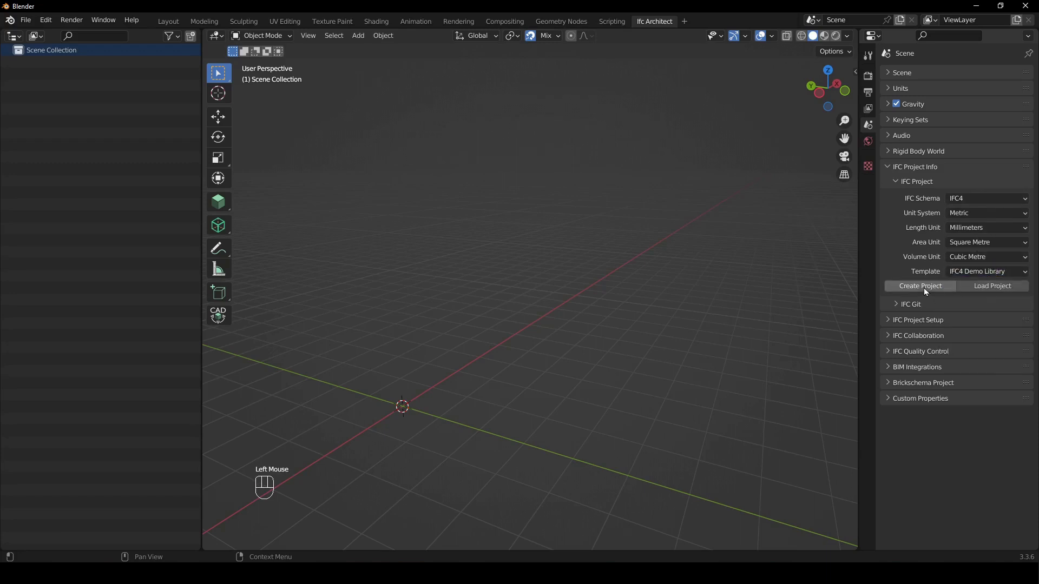
Step: Create the IFC project from the IFC4 demo library and choose IfcColumnType C1 in the BIM Tool
click(928, 289)
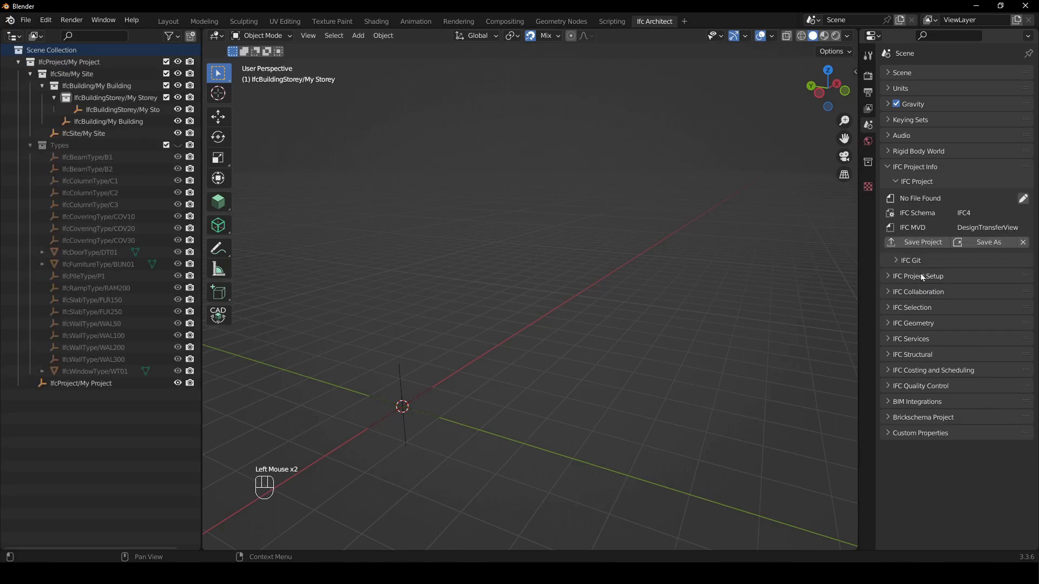
click(921, 184)
middle_click(795, 212)
key(n)
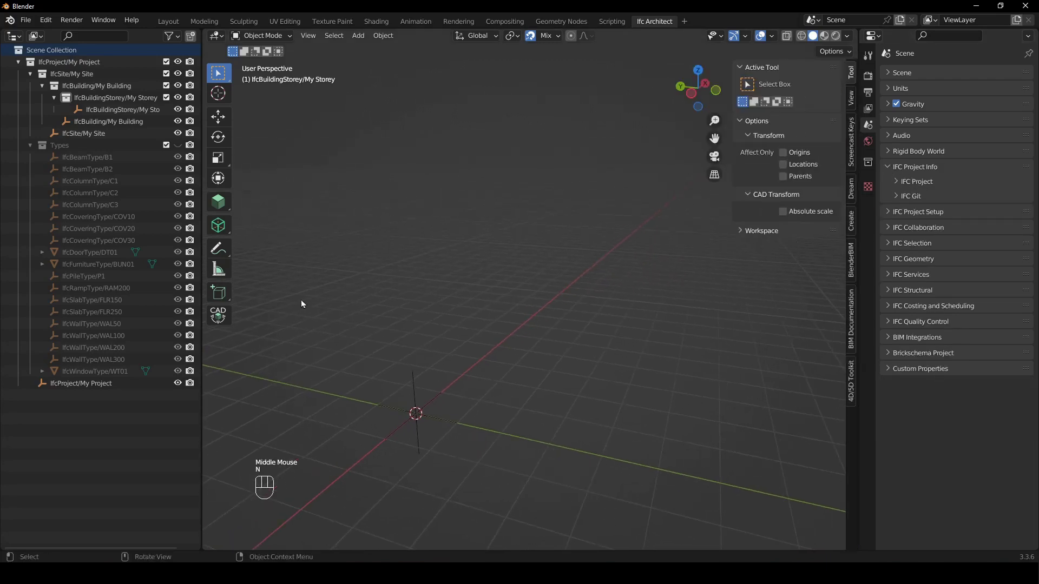
click(227, 205)
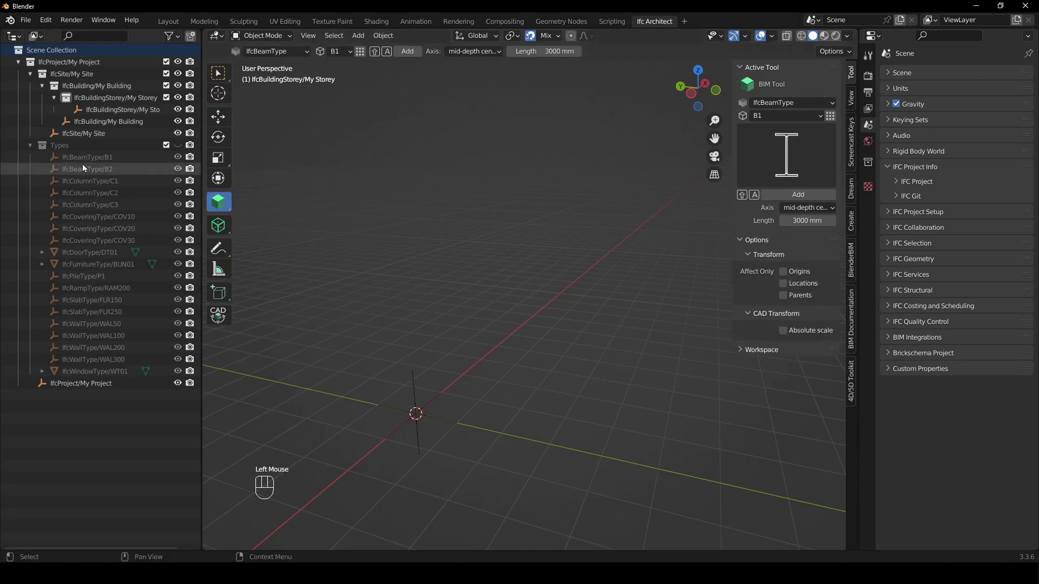
click(33, 149)
Step: Place a first rectangular C1 column at the origin
drag(498, 332, 514, 338)
drag(546, 373, 576, 319)
middle_click(563, 331)
drag(793, 103, 797, 132)
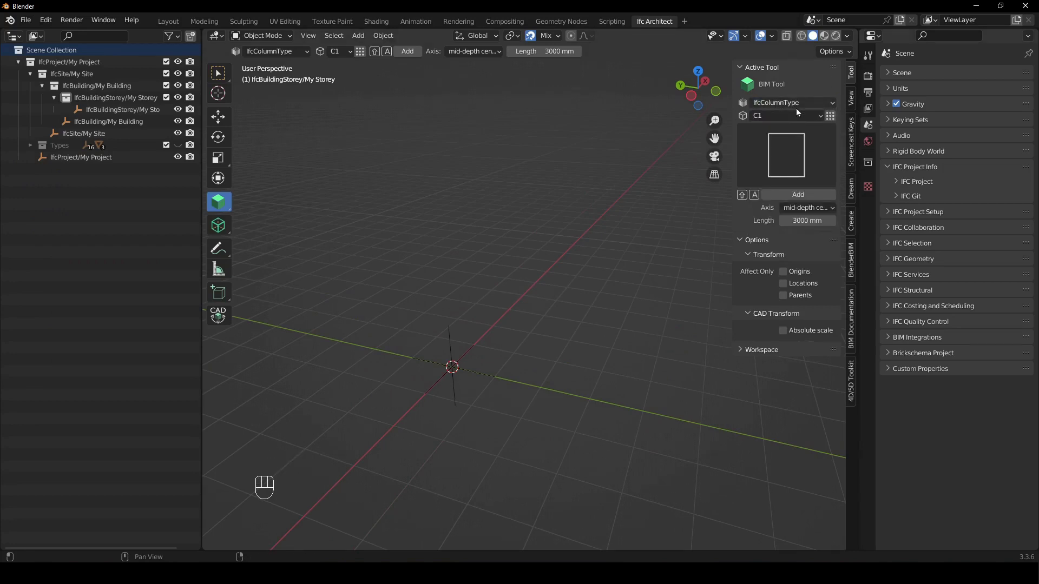
drag(592, 279, 633, 286)
drag(600, 318, 566, 283)
middle_click(609, 324)
middle_click(571, 269)
key(shift+a)
middle_click(565, 283)
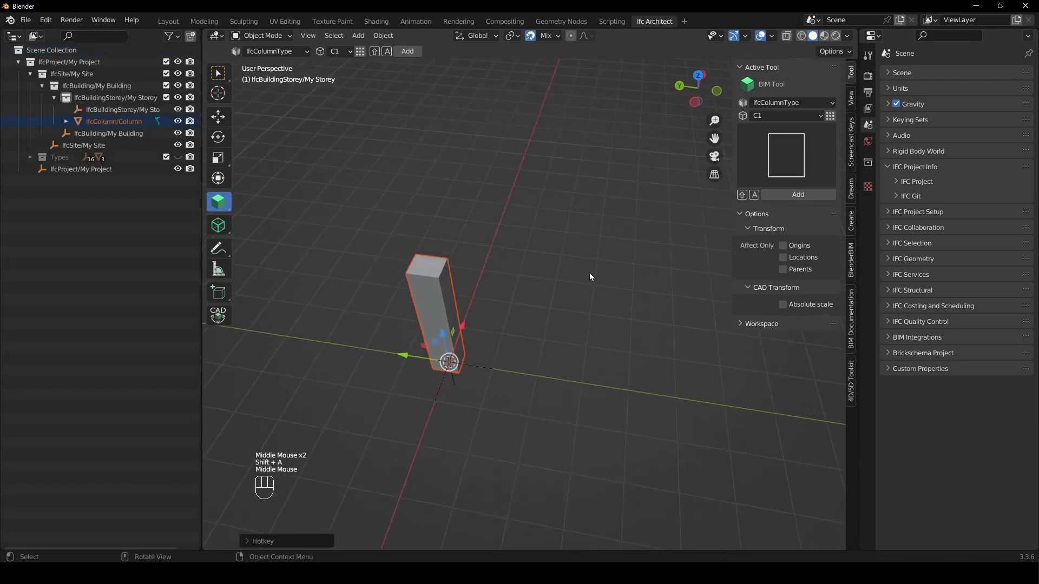
Step: Add a round C2 column and place it beside the rectangular one, viewed from the top
middle_click(493, 356)
click(442, 241)
drag(803, 121, 791, 151)
drag(598, 323, 606, 335)
key(KP_7)
scroll(up, 3)
drag(477, 250, 597, 320)
scroll(up, 3)
right_click(521, 267)
key(shift+a)
drag(631, 282, 540, 292)
right_click(546, 280)
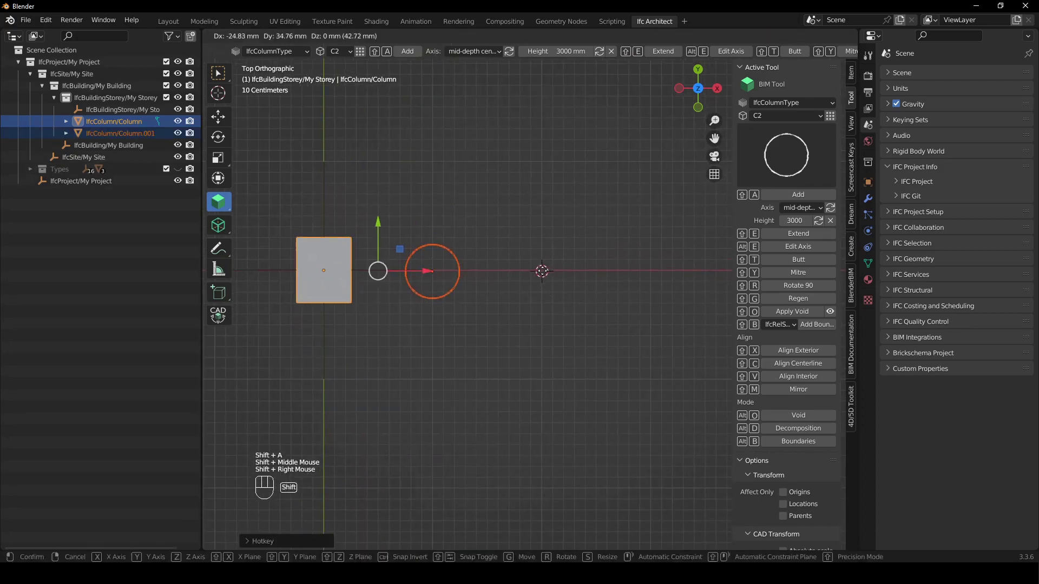
drag(799, 116, 786, 157)
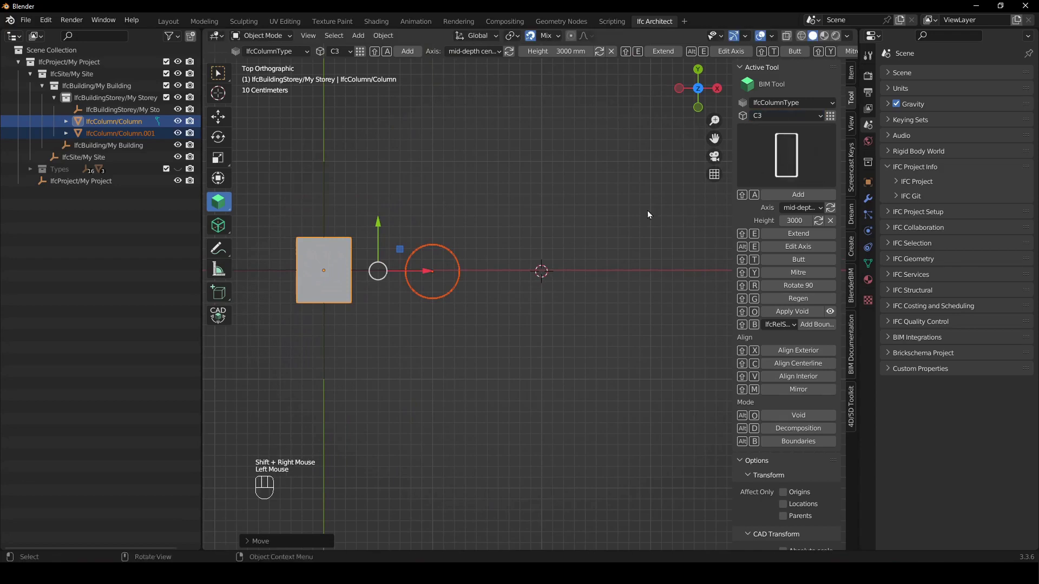
Step: Add a thin C3 column and place it beside the round one
key(shift+a)
scroll(down, 3)
drag(588, 330, 563, 251)
click(607, 292)
drag(562, 148, 581, 340)
drag(588, 341, 599, 316)
click(583, 301)
middle_click(610, 350)
drag(612, 387, 609, 353)
middle_click(604, 356)
click(600, 357)
click(495, 274)
click(573, 281)
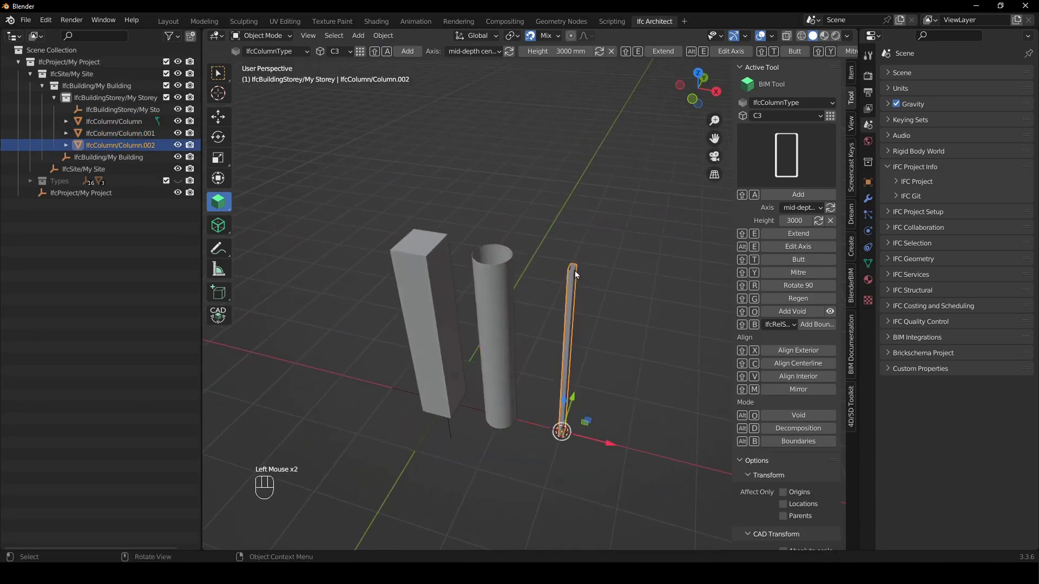
Step: Select all three columns and move them together along the X axis
click(442, 251)
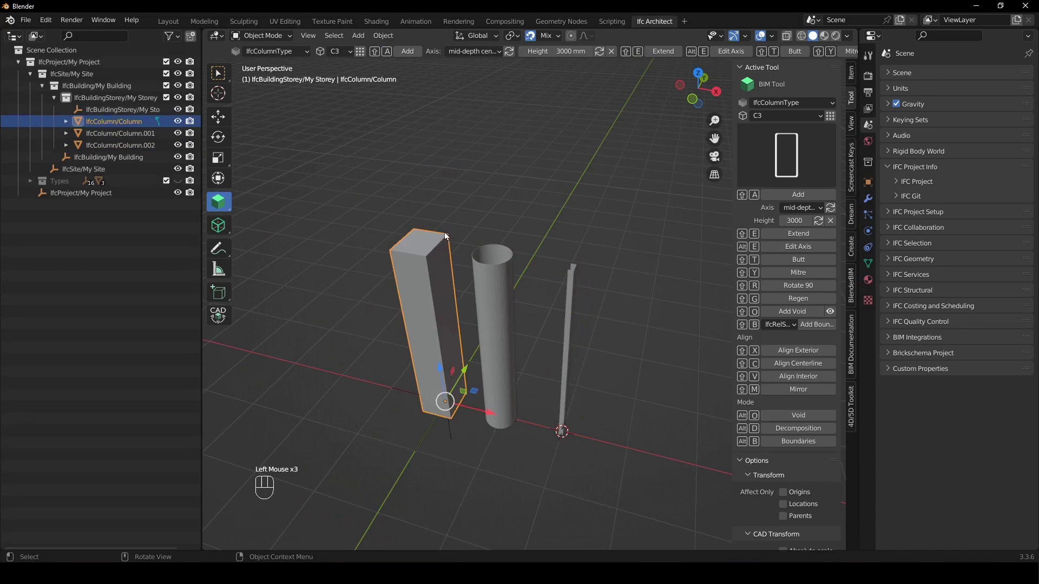
scroll(down, 3)
middle_click(672, 355)
drag(613, 366, 570, 314)
click(469, 238)
click(423, 228)
drag(380, 232, 384, 231)
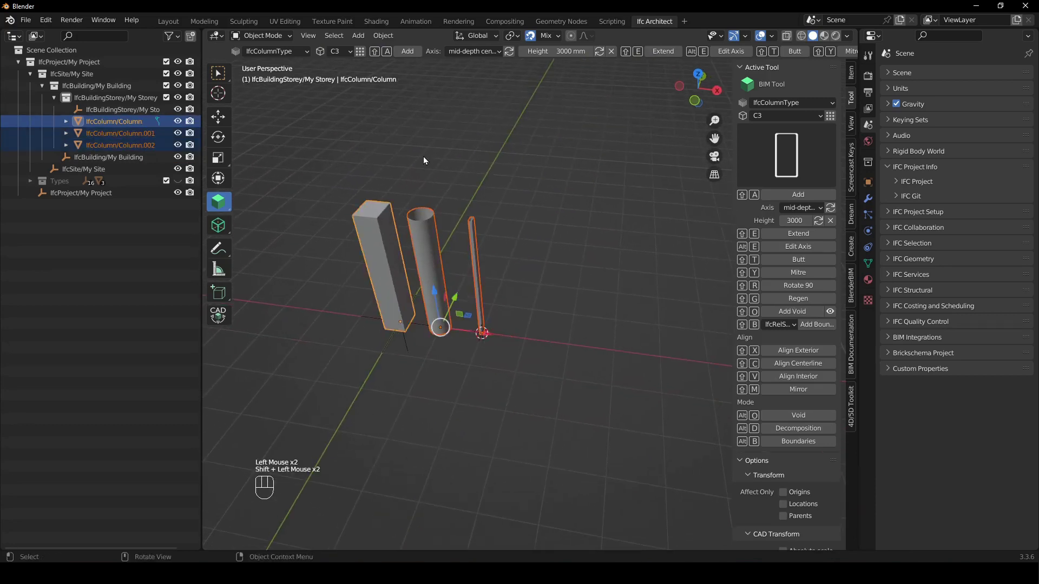
key(g)
key(x)
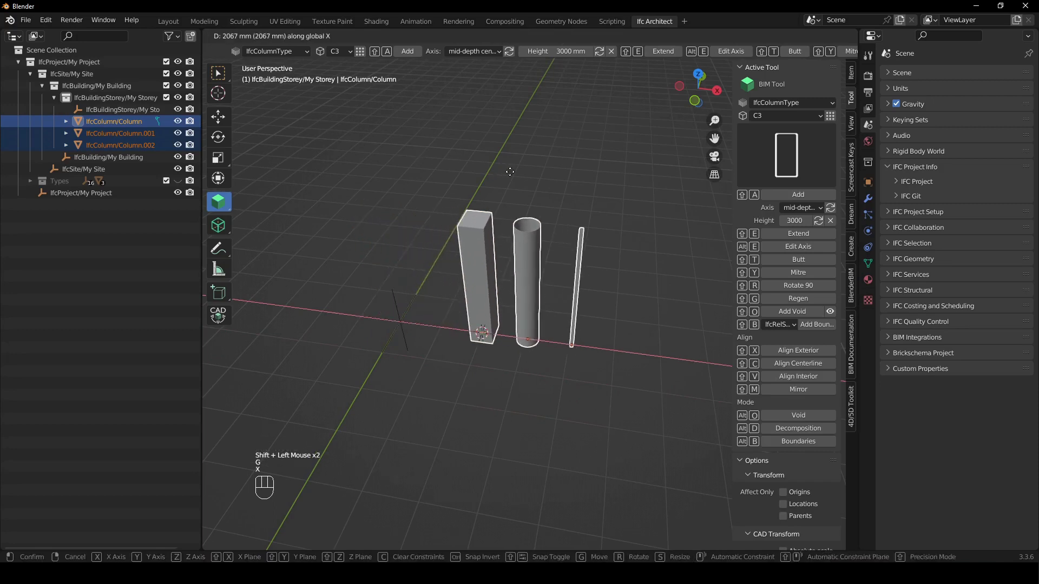
click(514, 175)
Step: Load the five named profiles (500x600, CHS, RHS, DEMO-I, DEMO-C) in IFC Geometry > IFC Profiles
click(634, 182)
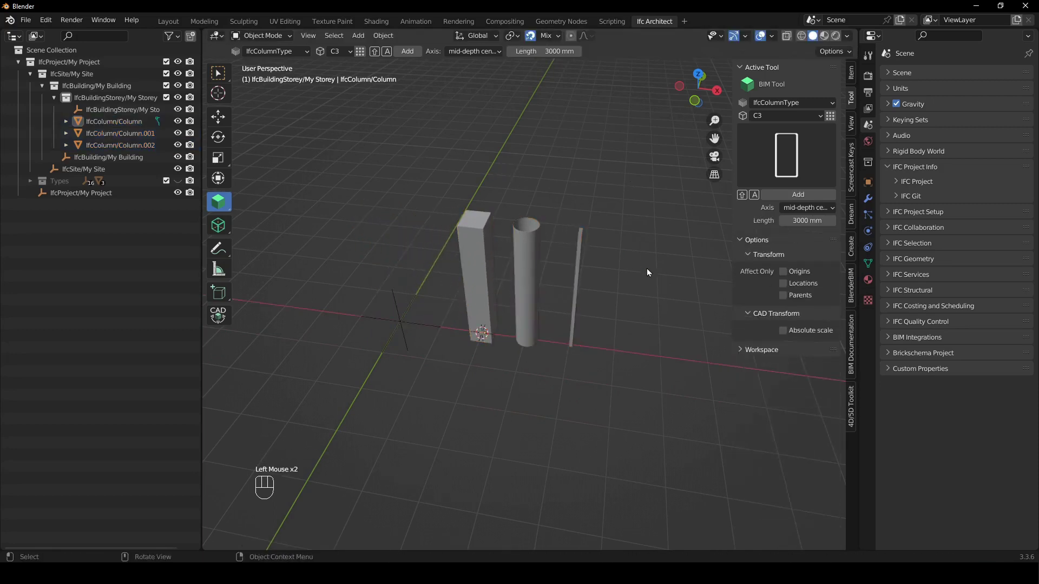
drag(576, 325, 607, 305)
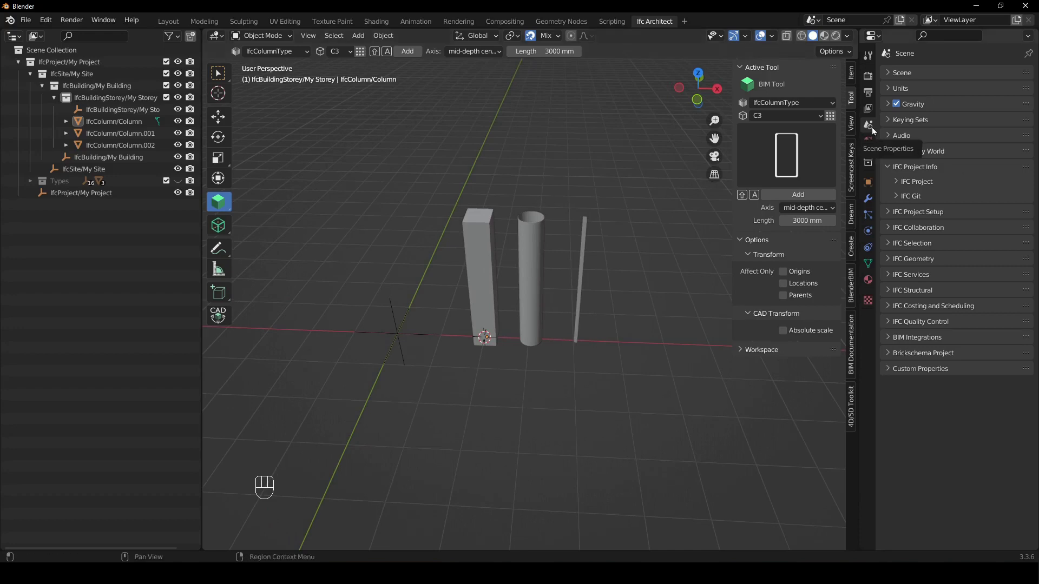
click(914, 172)
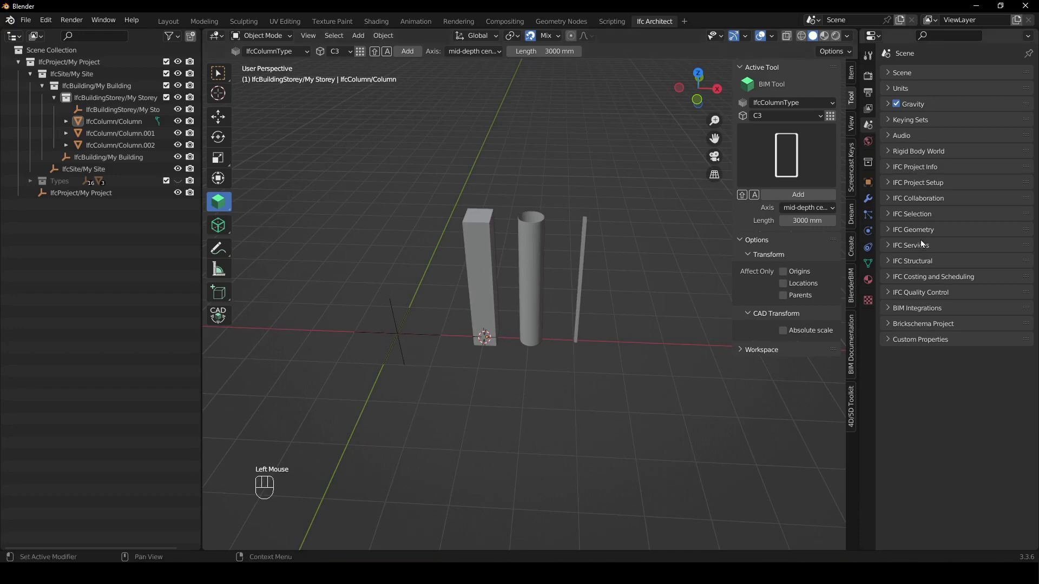
click(929, 235)
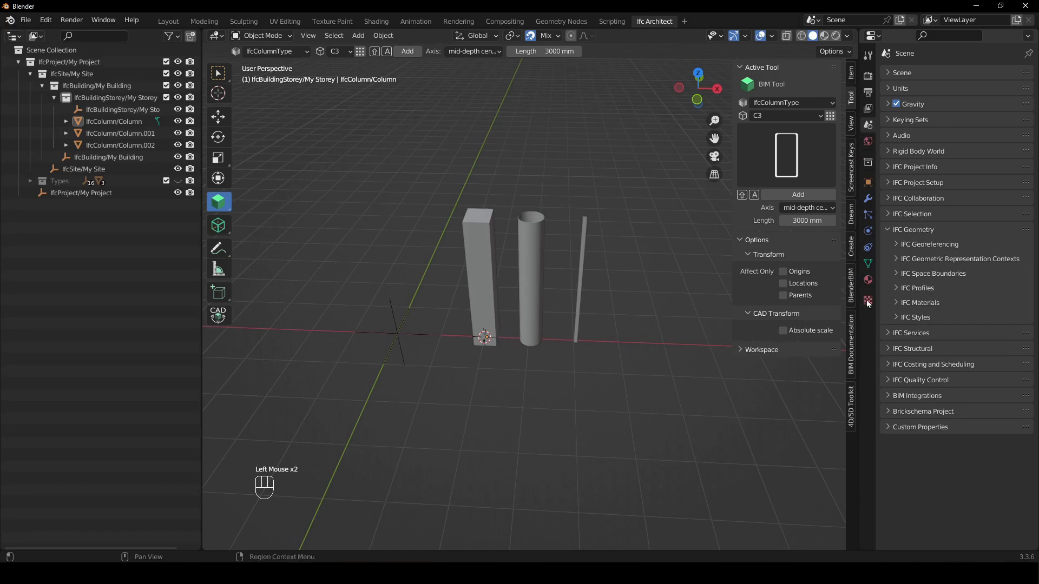
click(926, 291)
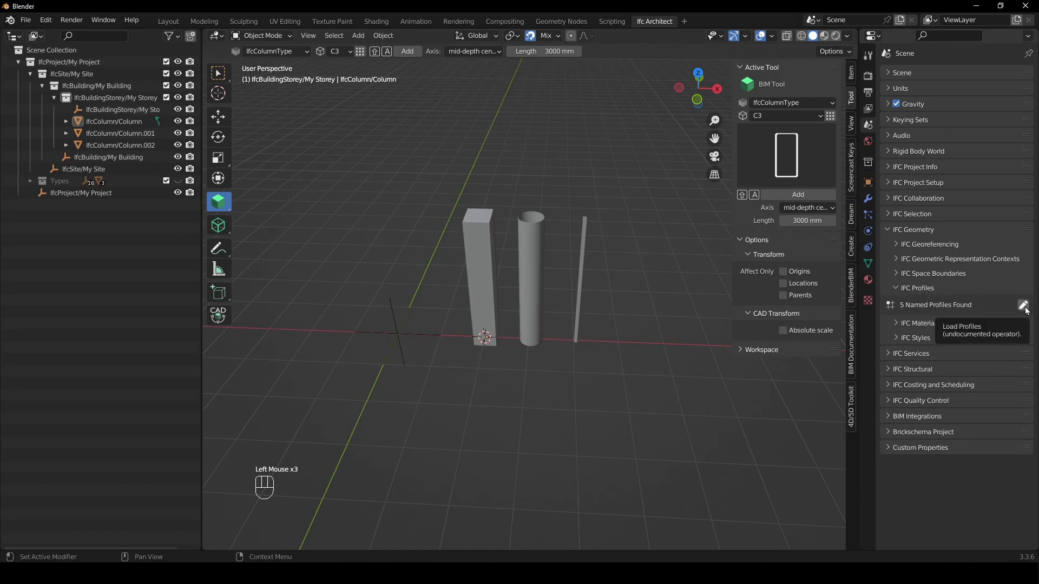
click(1028, 310)
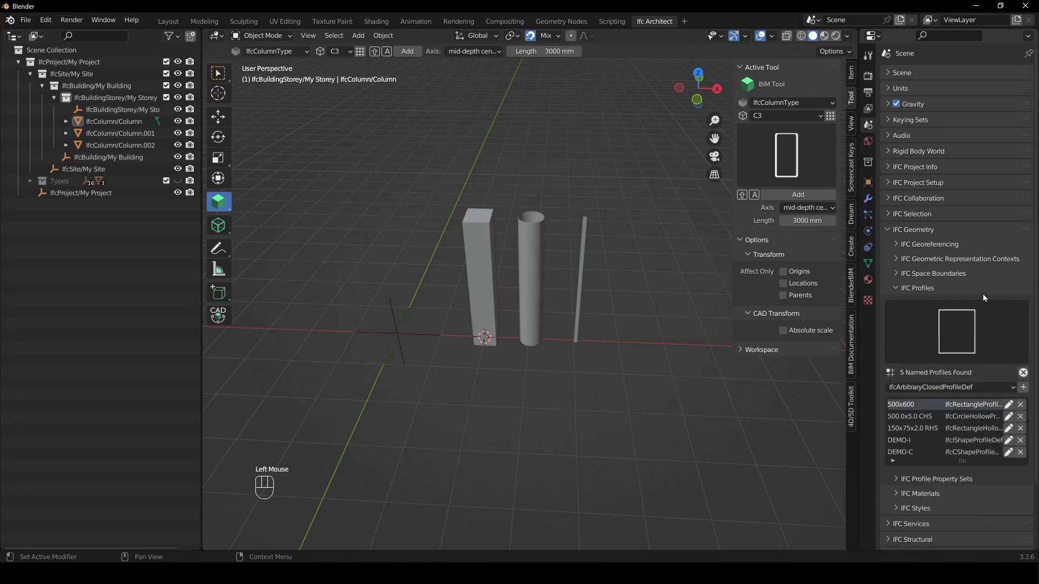
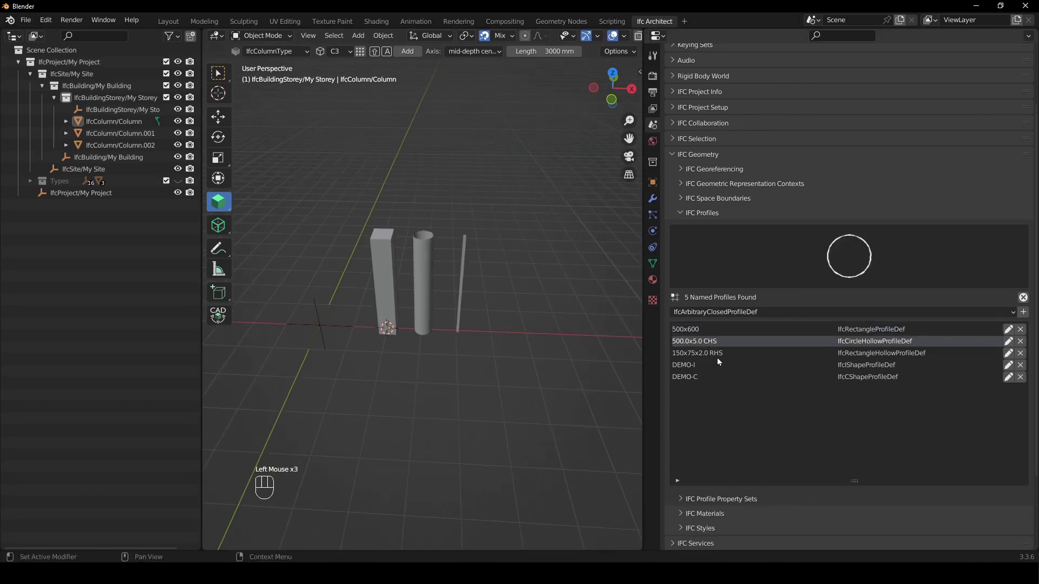
Step: Preview the 500x600, 500.0x5.0 CHS, 150x75x2.0 RHS, DEMO-I and DEMO-C profile shapes
click(719, 332)
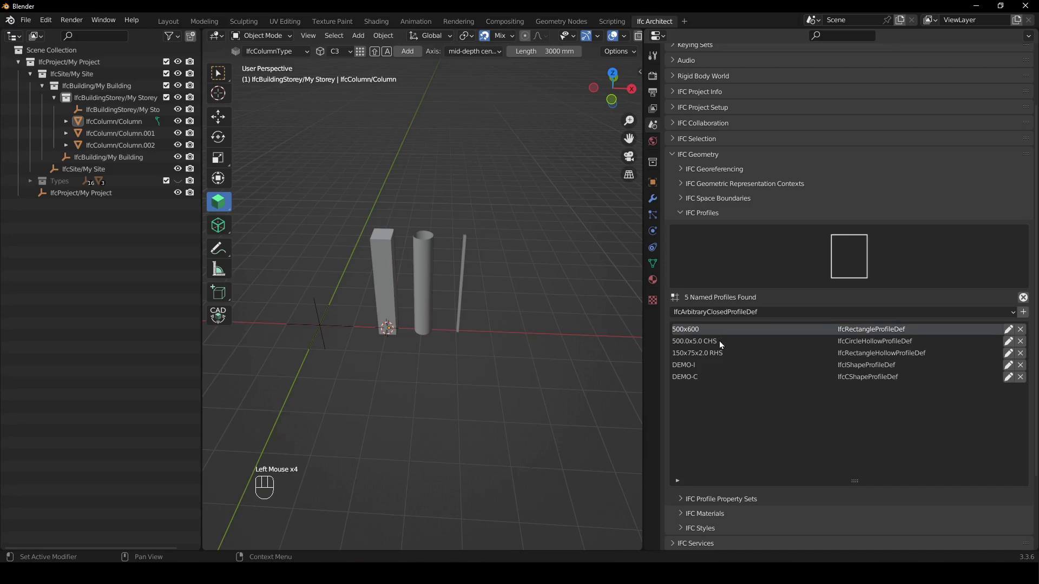
click(723, 345)
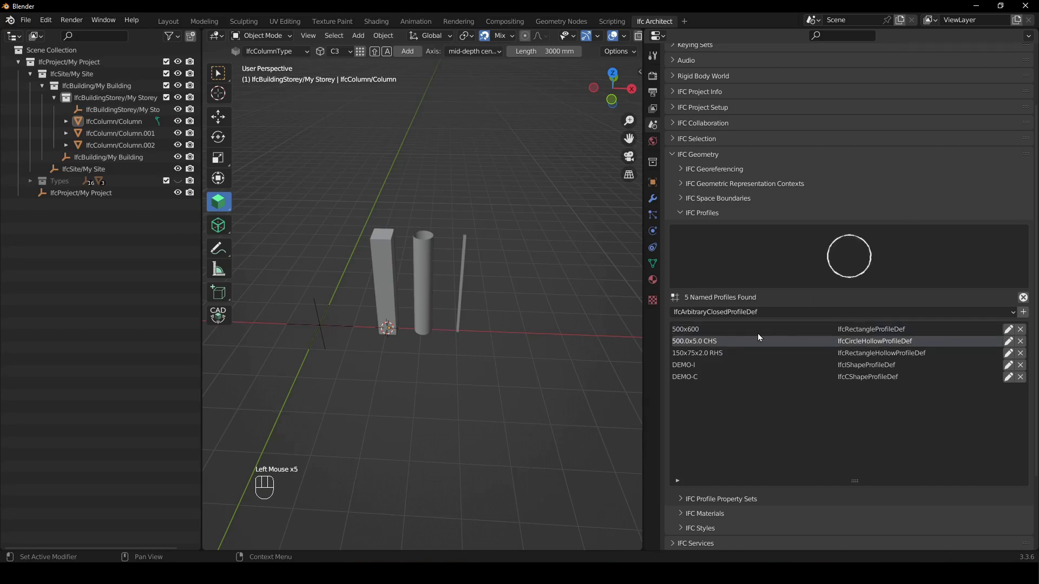
click(743, 334)
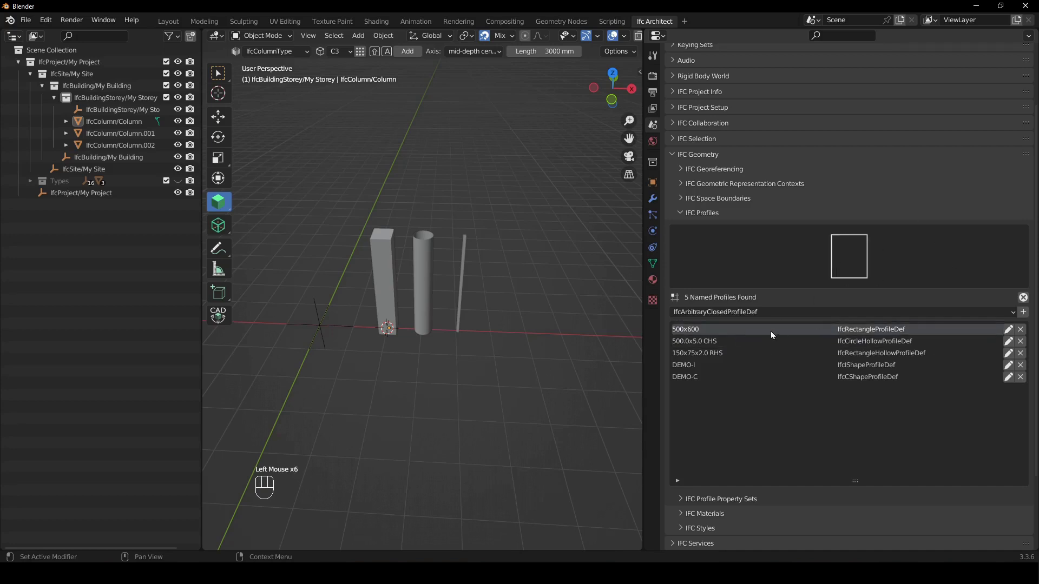
click(791, 344)
click(806, 356)
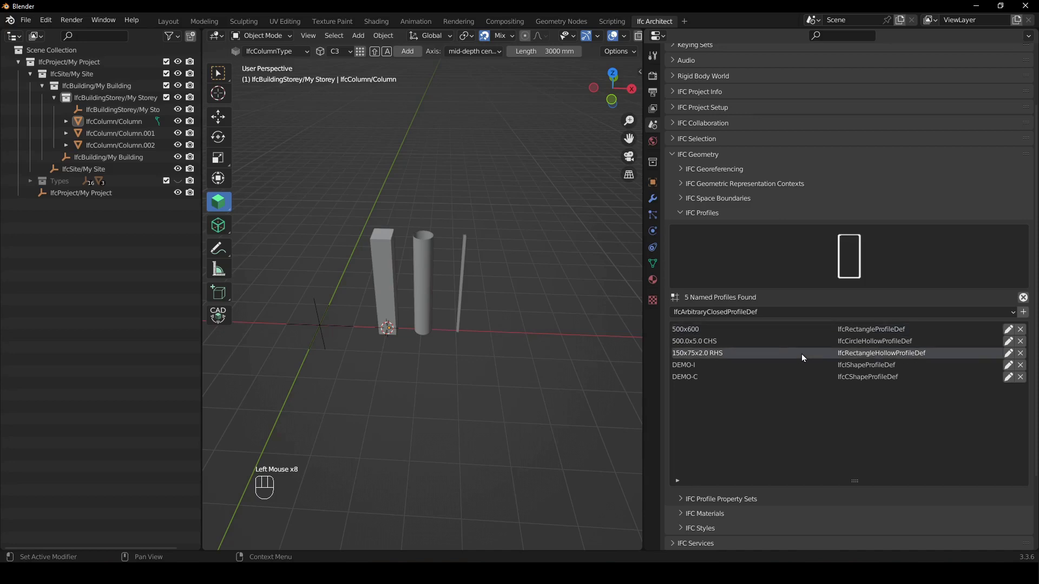
click(811, 368)
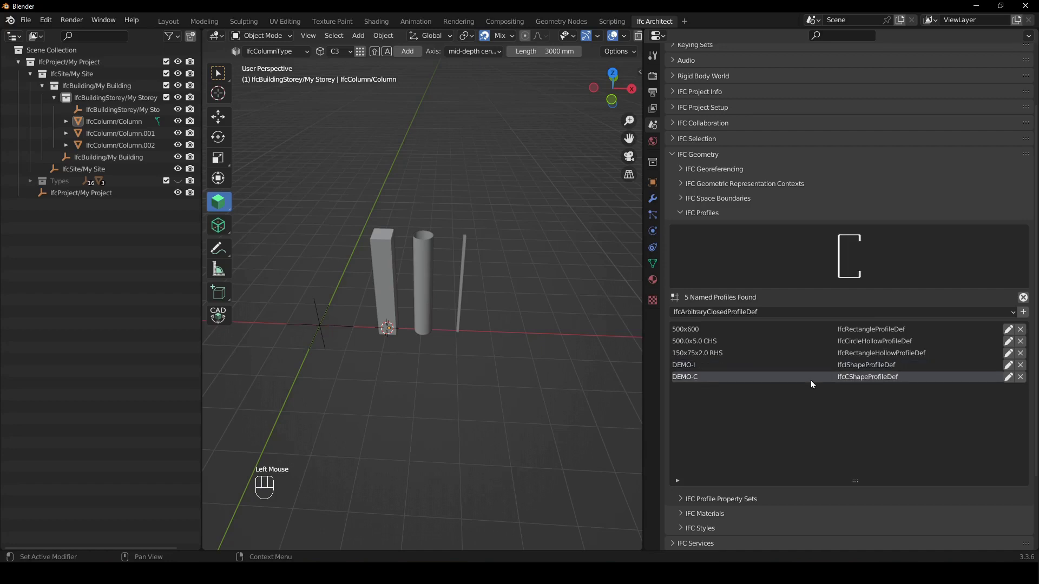
click(506, 283)
Step: Frame the view on the column tops with the BIM sidebar shown, ready for a beam
drag(506, 283, 473, 298)
drag(506, 269, 472, 252)
key(n)
drag(584, 101, 576, 117)
drag(431, 179, 486, 212)
middle_click(460, 211)
drag(580, 116, 568, 132)
scroll(up, 3)
drag(430, 235, 437, 268)
right_click(353, 269)
Step: Add an IfcBeamType beam and lift it along Z onto the column tops
key(shift+a)
key(g)
key(z)
click(395, 117)
key(g)
key(z)
click(351, 300)
drag(403, 300, 360, 287)
scroll(down, 3)
drag(406, 315, 433, 319)
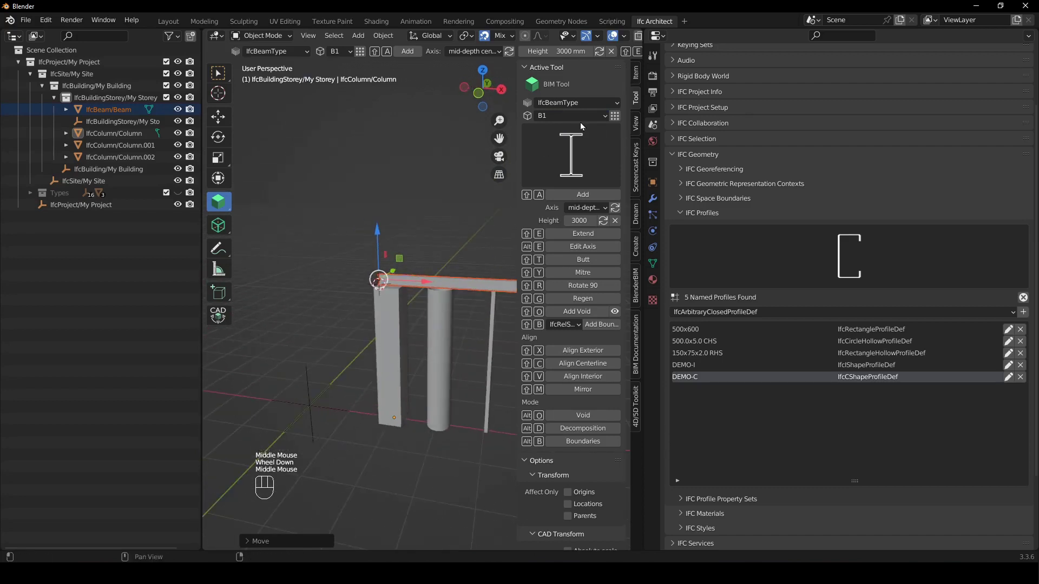
Step: Switch to the C-channel B2 type, duplicate the beam and move the copy along Z
drag(583, 121, 569, 149)
right_click(419, 409)
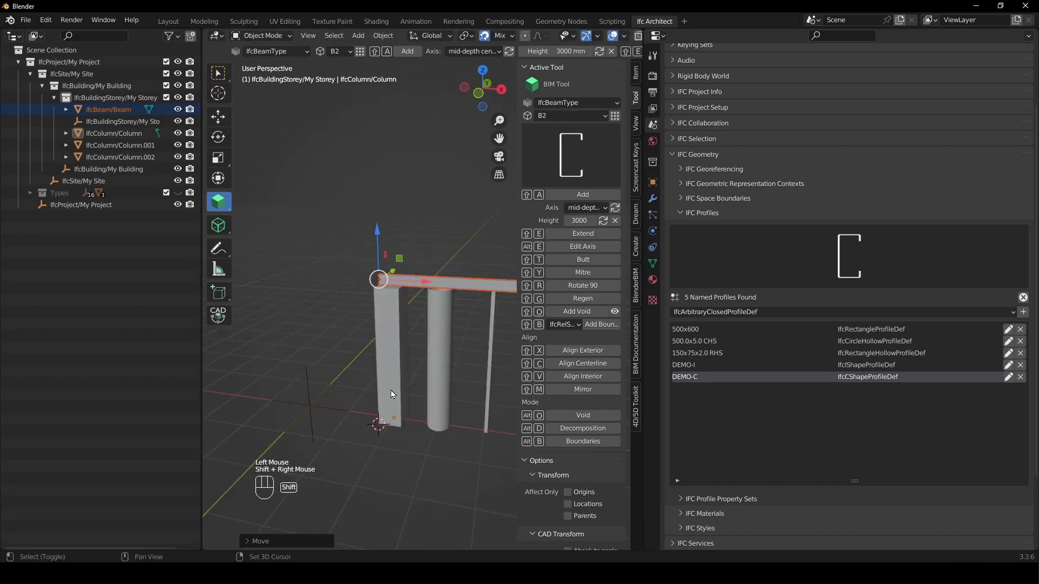
key(shift+a)
key(g)
key(z)
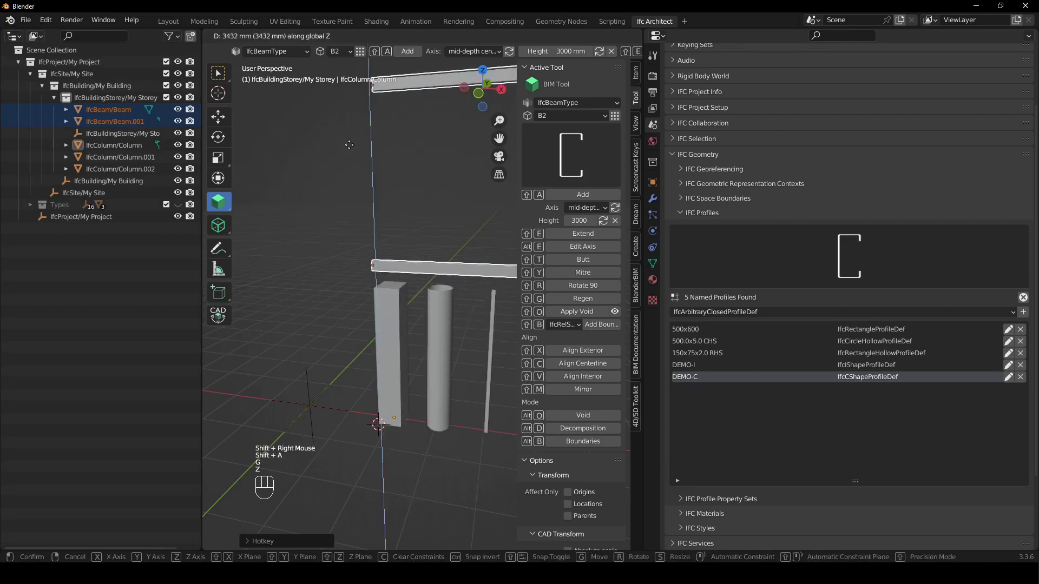
click(352, 148)
key(g)
key(z)
click(393, 287)
Step: Adjust the second beam along Z and Y so it runs parallel to the first
drag(427, 247, 369, 284)
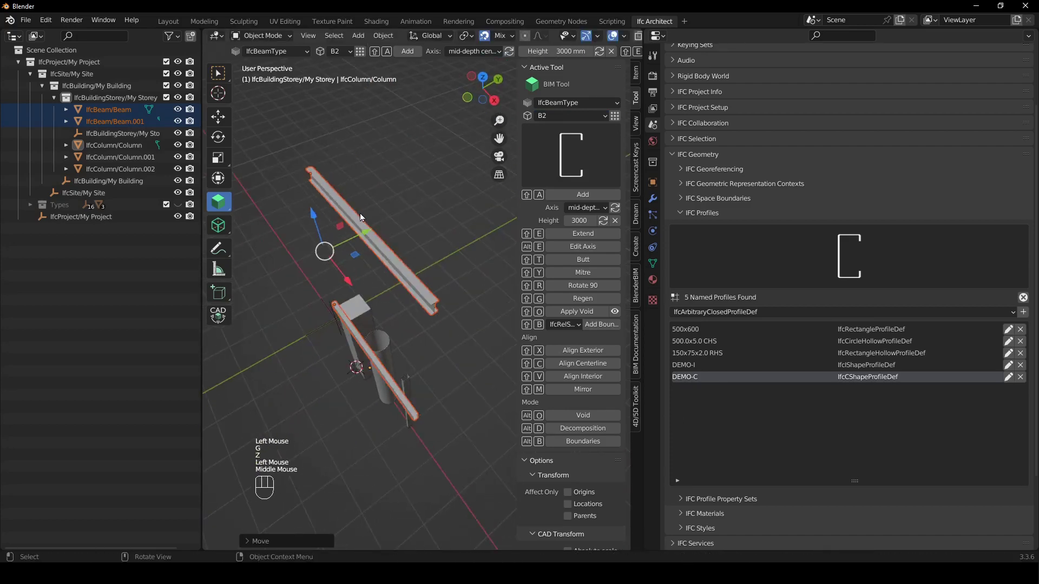
click(366, 231)
key(g)
key(z)
click(383, 331)
key(g)
key(y)
click(371, 309)
Step: Orbit around the frame to inspect the two beams across the column tops
drag(361, 356, 455, 307)
drag(419, 312, 331, 279)
click(420, 216)
scroll(up, 3)
drag(463, 274, 467, 273)
click(449, 268)
middle_click(450, 252)
click(310, 247)
drag(389, 253, 403, 273)
drag(427, 280, 462, 305)
drag(447, 325, 352, 251)
scroll(down, 3)
middle_click(394, 302)
middle_click(396, 309)
middle_click(416, 330)
Step: Show the profile class list with IfcArbitraryClosedProfileDef chosen for a new named profile
click(443, 217)
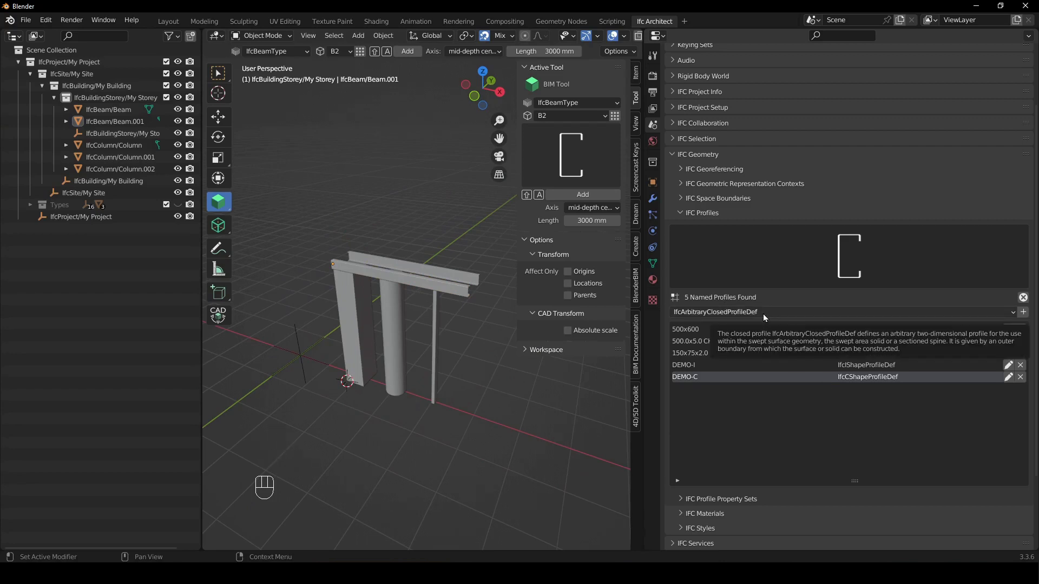
drag(766, 319, 418, 474)
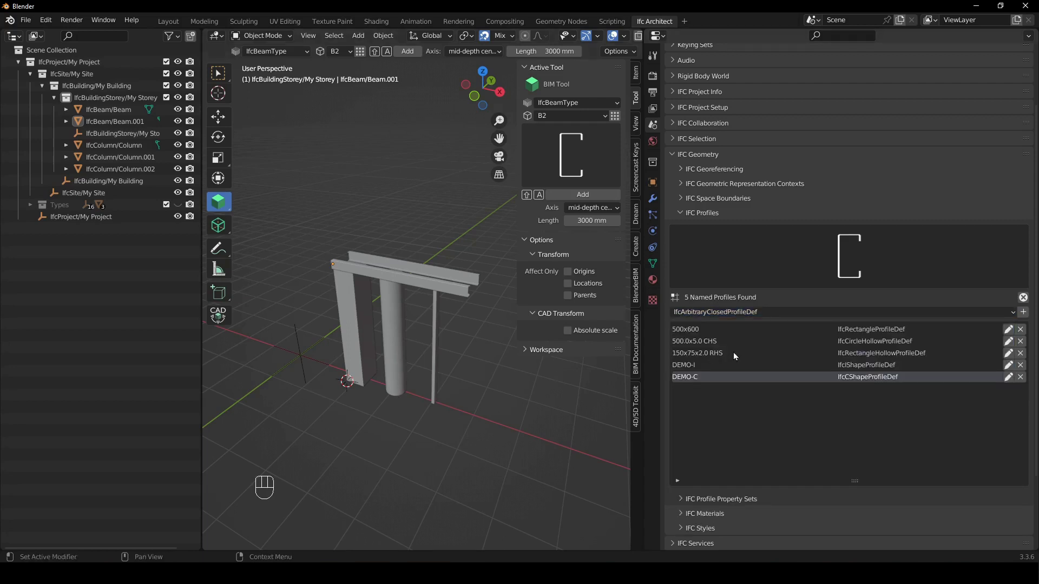
drag(748, 316, 761, 328)
Step: Add a new IfcArbitraryClosedProfileDef and rename it DEMO-ARB
middle_click(857, 452)
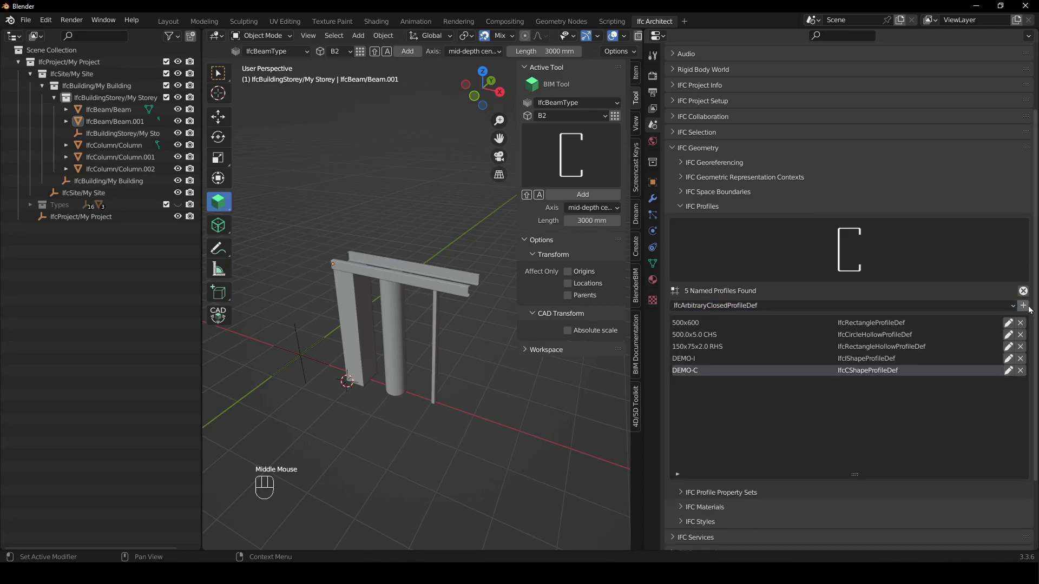
click(1028, 309)
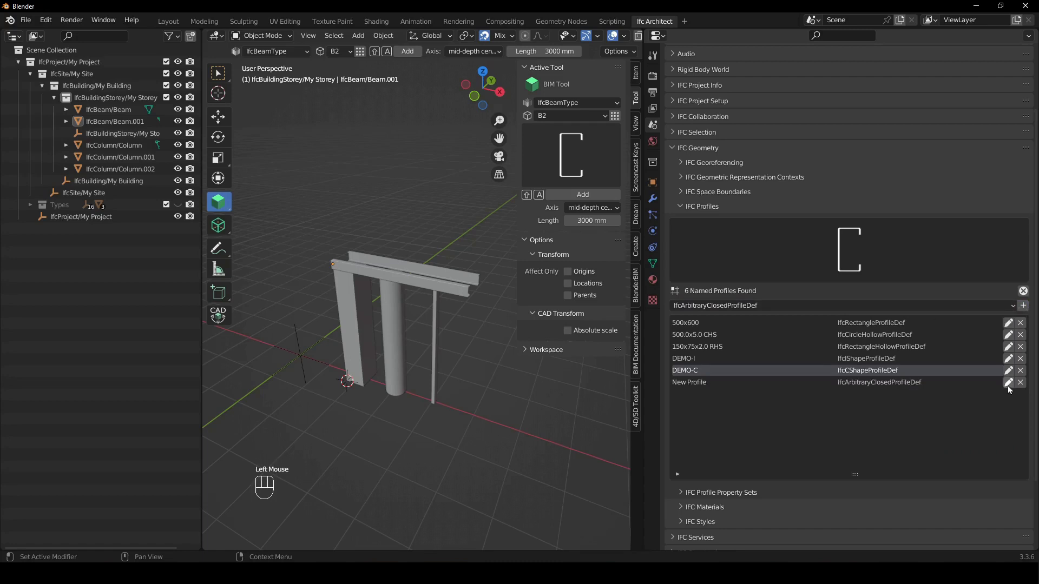
click(1013, 387)
scroll(down, 3)
click(850, 276)
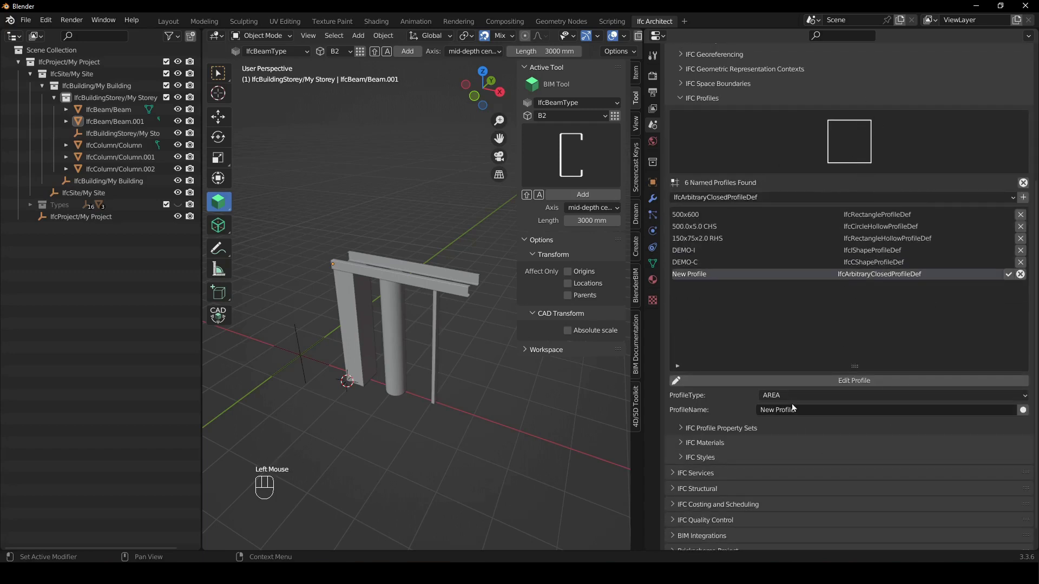
drag(800, 414, 789, 346)
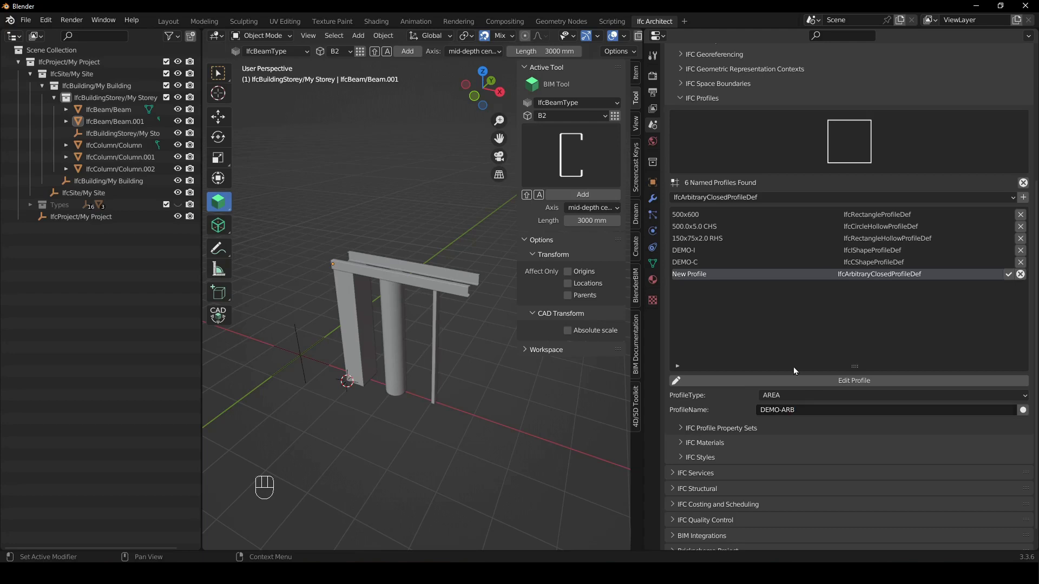
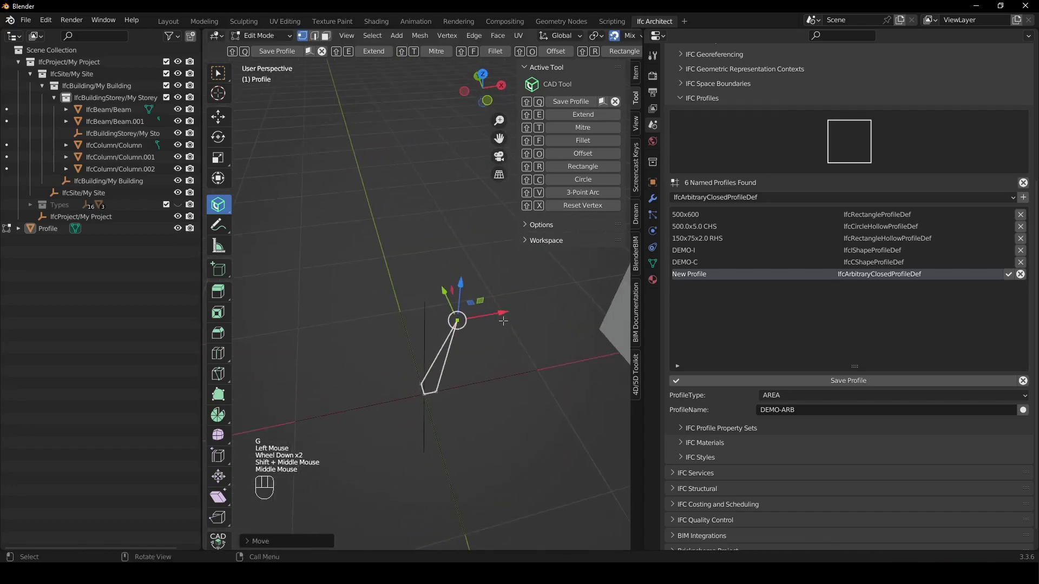
Step: Save the drawn thin wedge-shaped outline as the DEMO-ARB profile and inspect its preview
click(573, 109)
middle_click(436, 314)
scroll(down, 3)
drag(473, 375, 275, 384)
scroll(down, 3)
middle_click(376, 359)
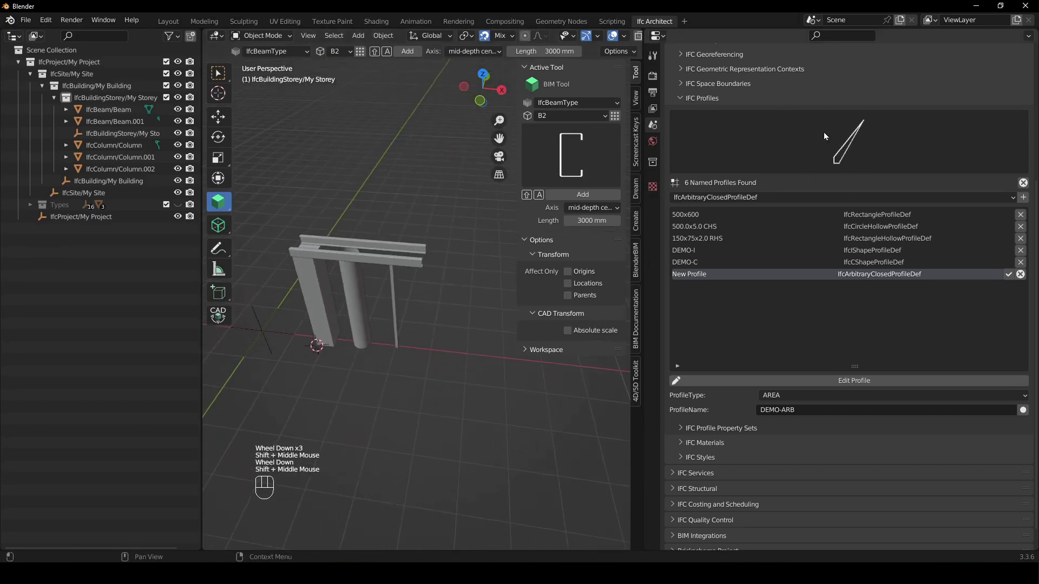
Step: From top view, place the 3D cursor at the spot beside the existing beams and columns
drag(601, 104, 588, 137)
drag(558, 118, 618, 121)
drag(618, 120, 496, 272)
drag(437, 321, 440, 354)
middle_click(436, 315)
key(KP_7)
scroll(up, 3)
right_click(481, 333)
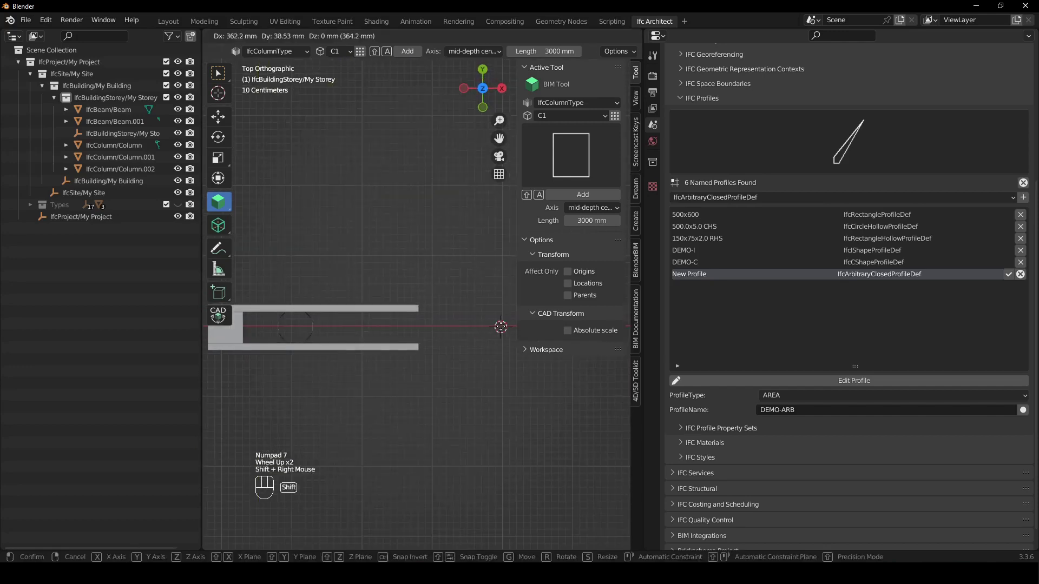
Step: Choose the C0 IfcColumnType in the BIM Tool and add Column.003 at the cursor
drag(467, 309, 440, 295)
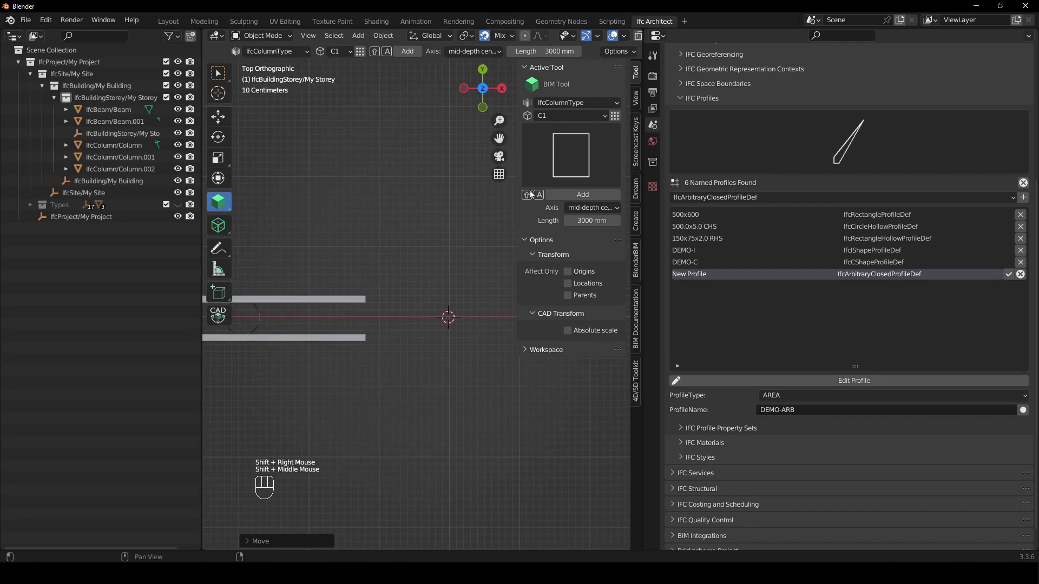
drag(558, 122, 562, 135)
key(shift+a)
drag(460, 389, 431, 326)
click(441, 191)
drag(459, 300, 451, 368)
drag(446, 363, 452, 341)
middle_click(430, 308)
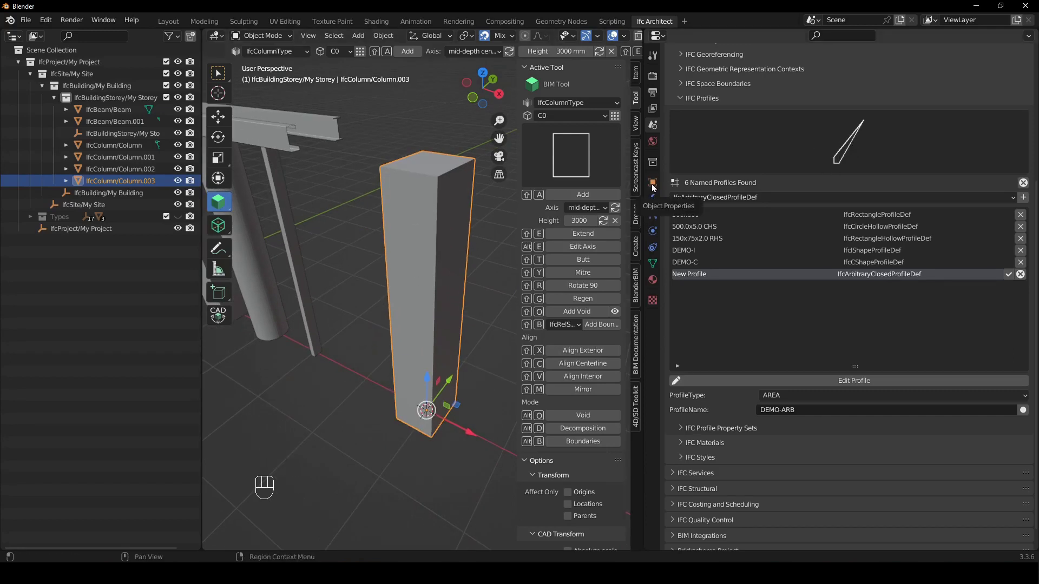
Step: In Column.003's IFC Object Material, begin editing the profile set usage and pick DEMO-ARB
click(656, 186)
scroll(up, 3)
drag(722, 99, 847, 169)
drag(771, 206, 798, 373)
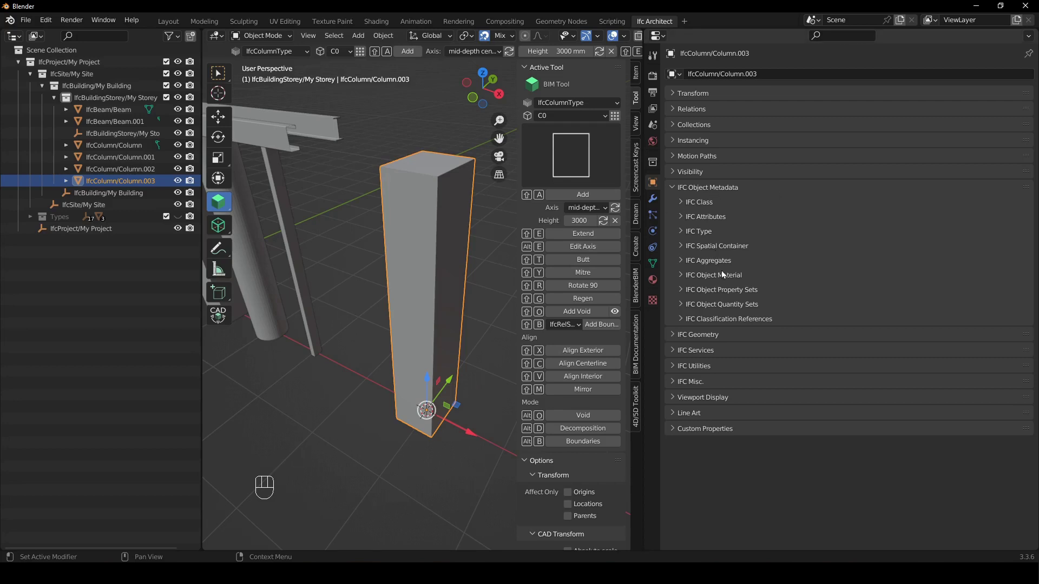
click(730, 277)
scroll(down, 3)
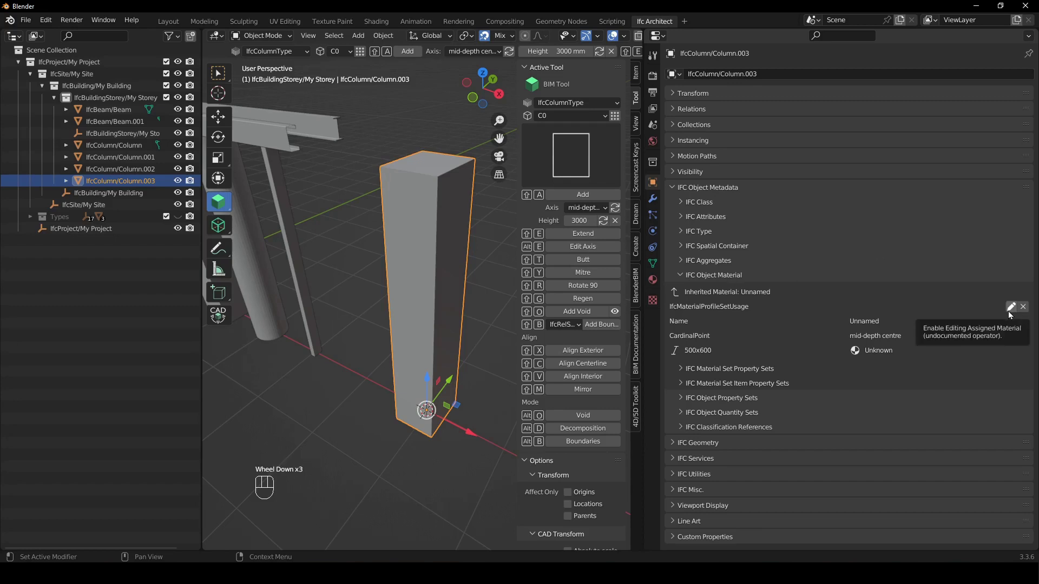
click(1012, 313)
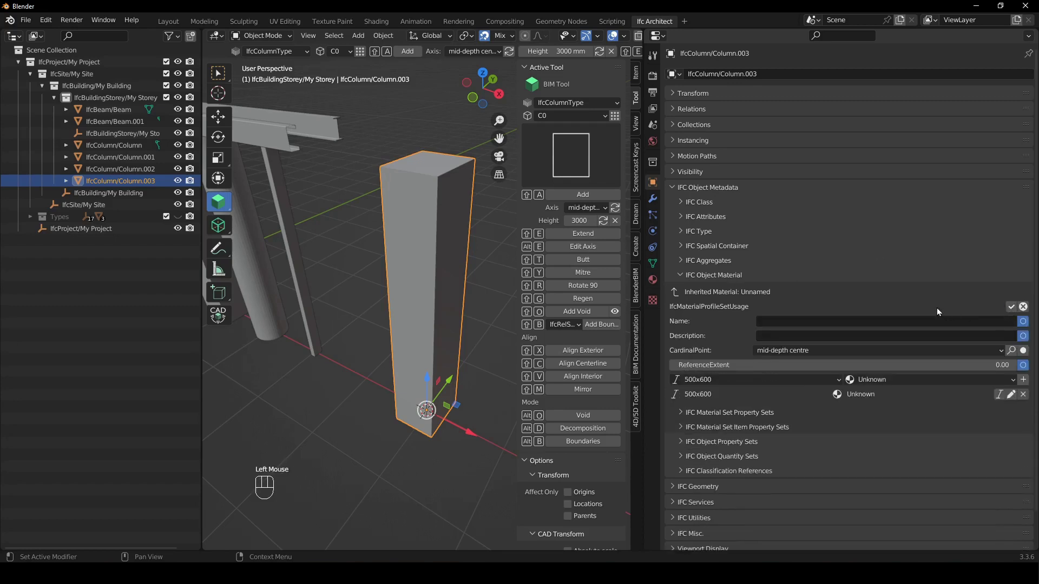
scroll(down, 3)
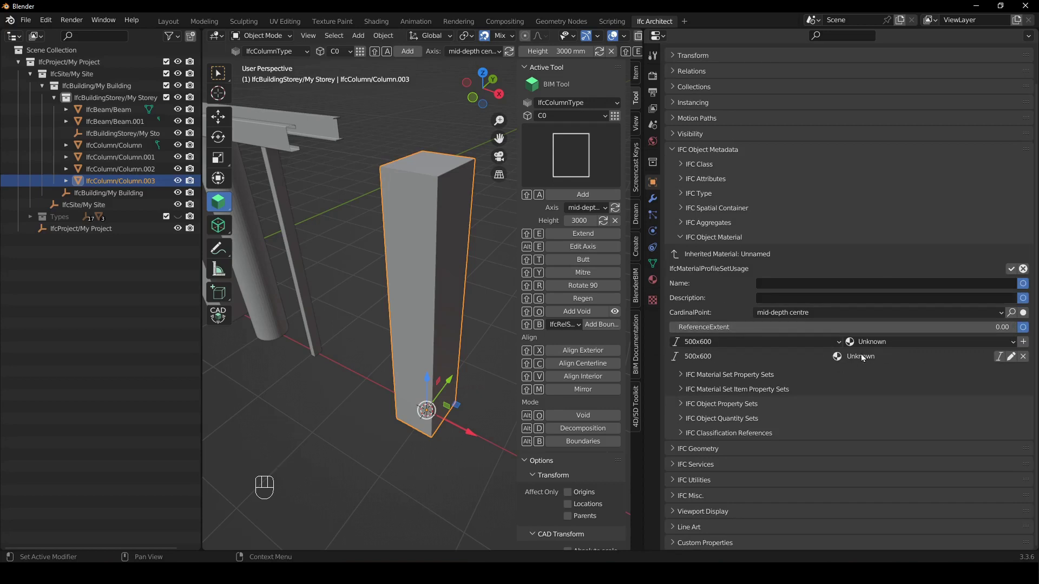
drag(810, 345, 769, 428)
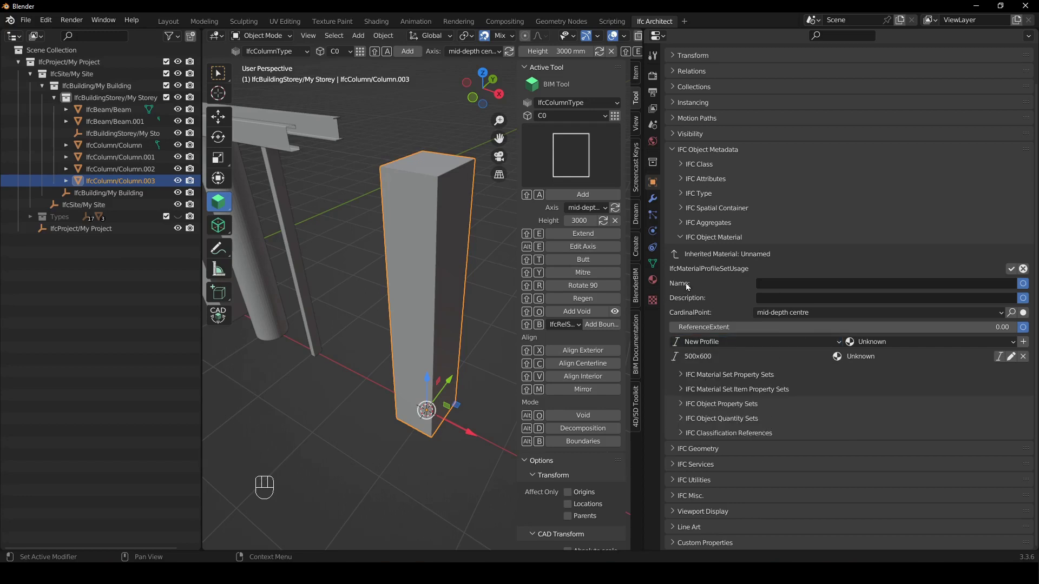
Step: Add DEMO-ARB to the column's profile set and remove the 500x600 profile
click(660, 128)
scroll(down, 3)
click(1011, 305)
scroll(up, 3)
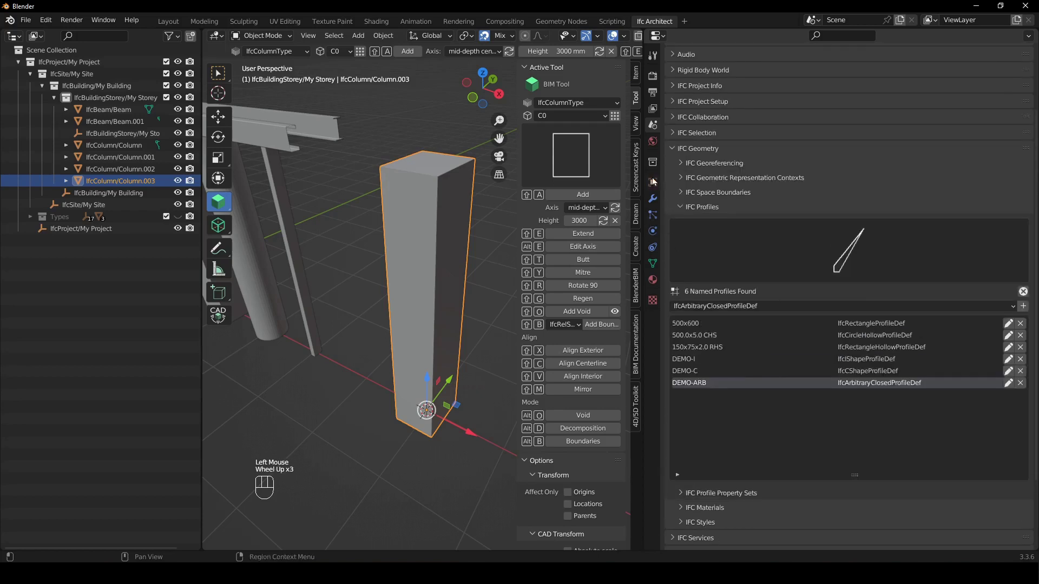
click(437, 219)
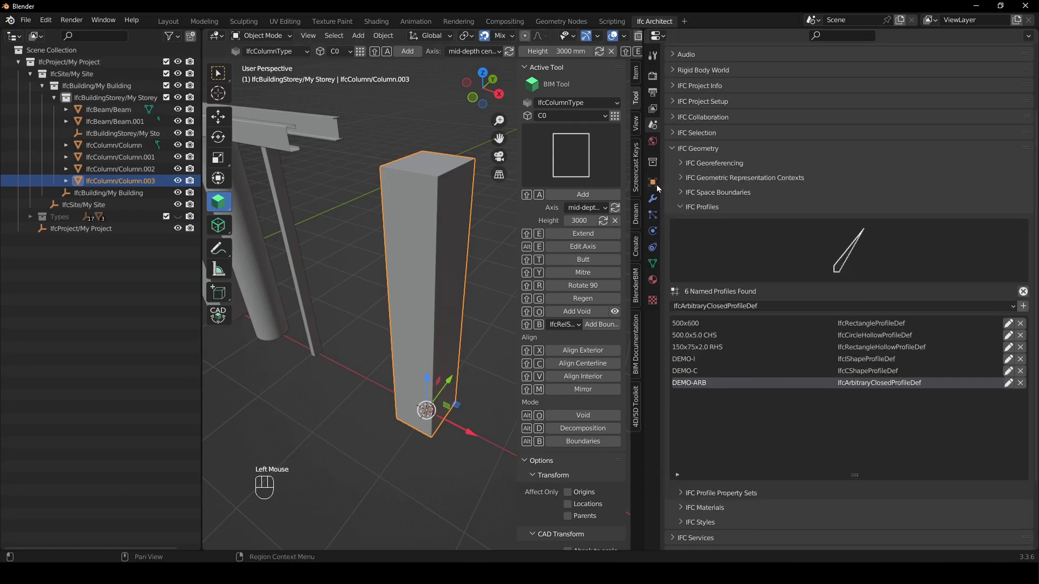
click(657, 186)
scroll(down, 3)
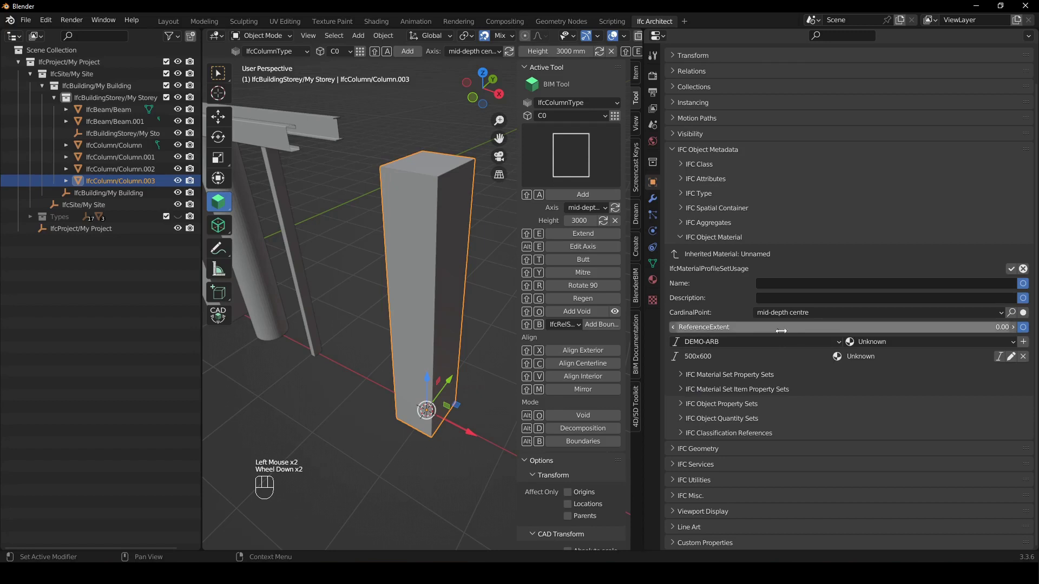
drag(781, 347, 728, 421)
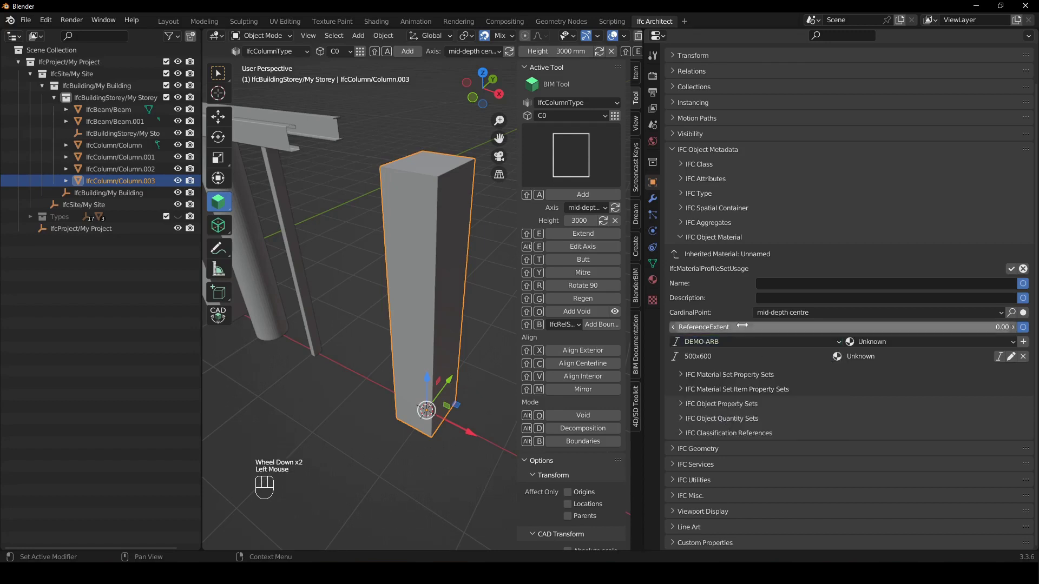
click(1029, 343)
click(1027, 361)
Step: Orbit around the column to inspect its new triangular shape
middle_click(420, 261)
right_click(443, 205)
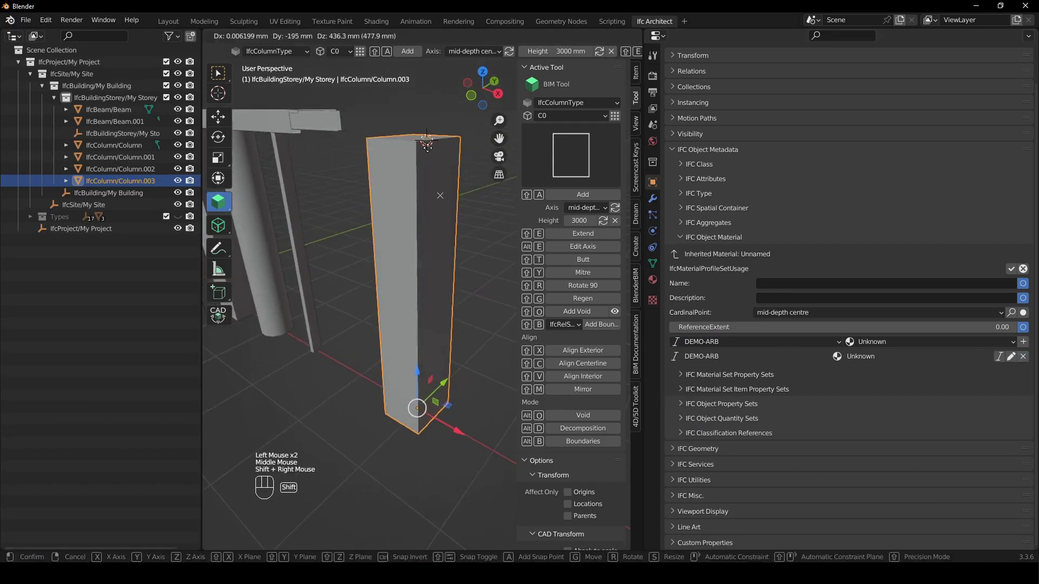
middle_click(439, 259)
middle_click(430, 316)
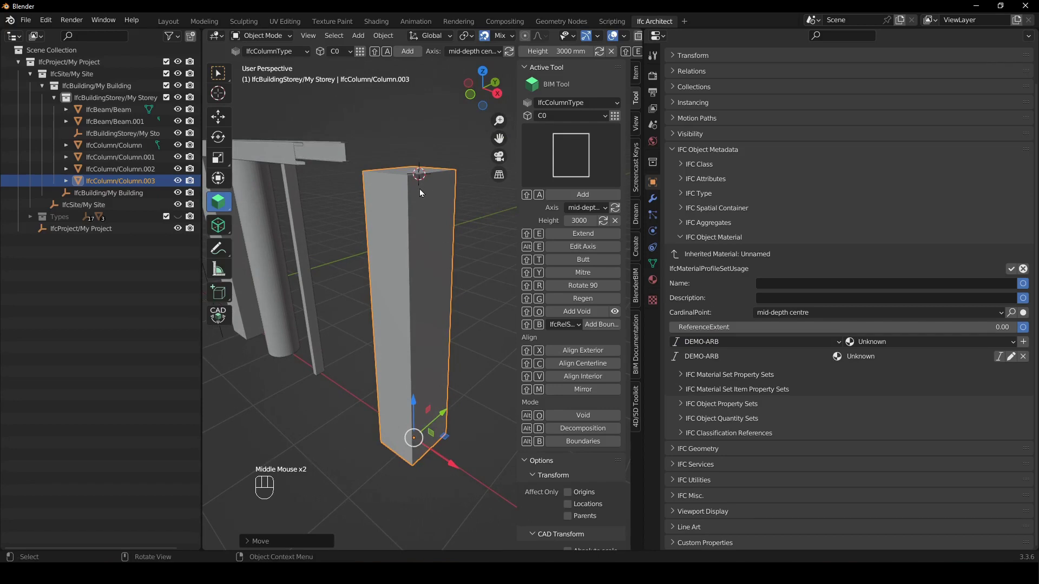
right_click(428, 191)
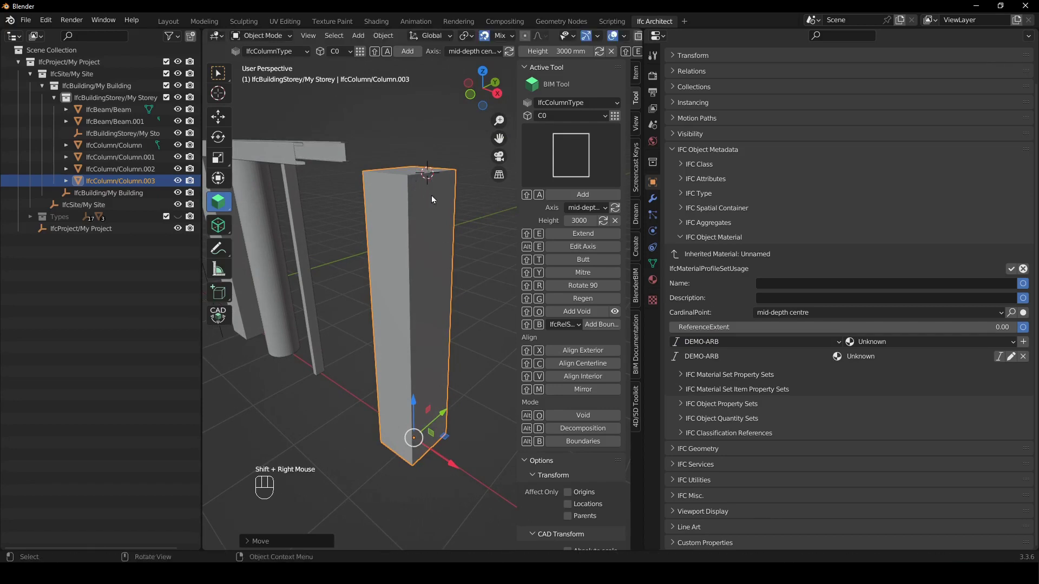
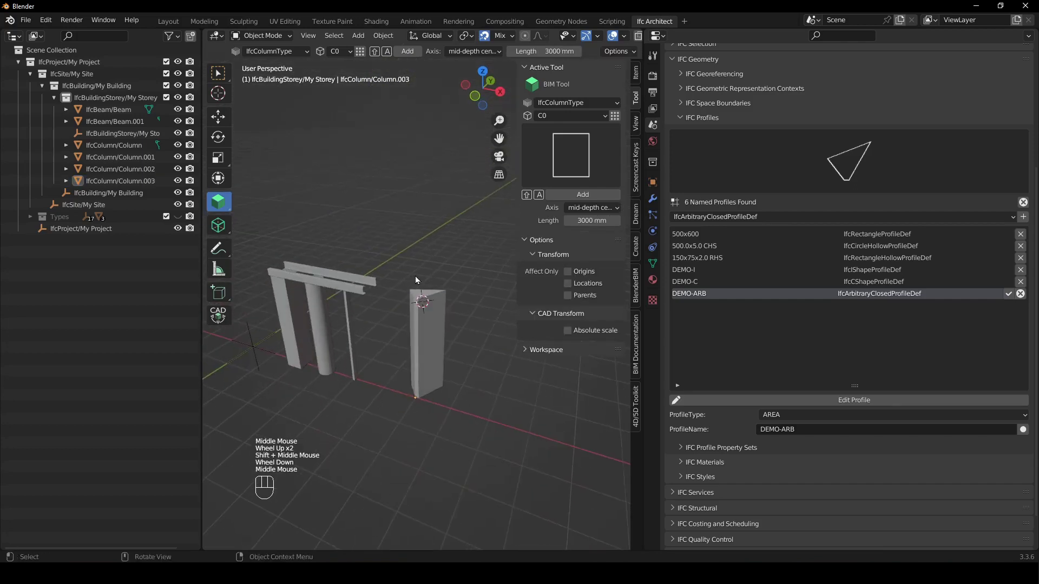
Step: Orbit around the columns, selecting the slanted column to review it
middle_click(375, 359)
click(351, 350)
drag(364, 283, 361, 296)
drag(352, 302, 346, 323)
click(347, 353)
middle_click(383, 381)
drag(431, 389, 405, 326)
drag(796, 218, 455, 340)
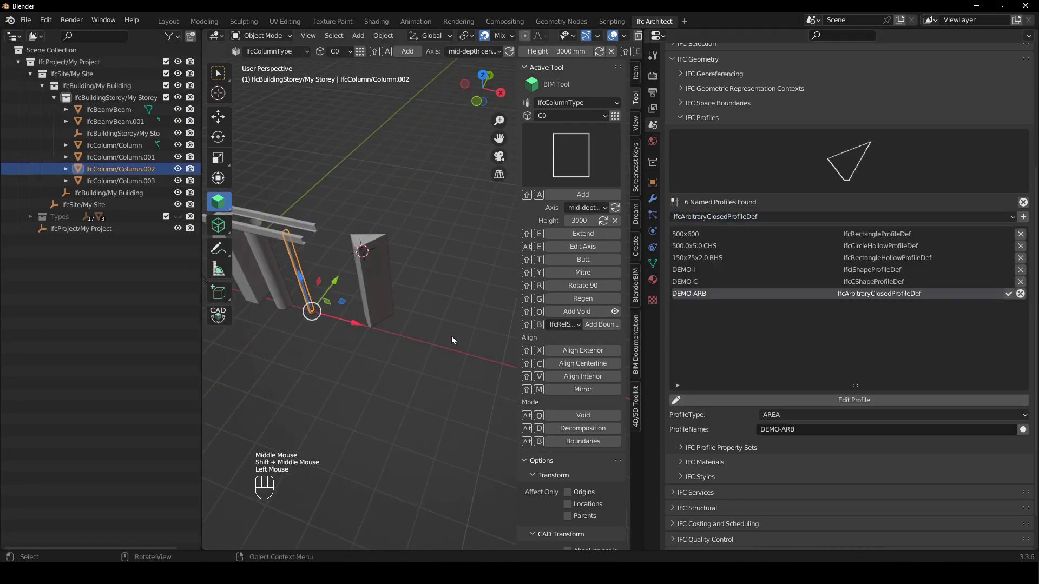
drag(448, 330, 472, 357)
Step: From top view, place the cursor beside the triangular column and add a C20-type column, Column.004
key(KP_7)
scroll(up, 3)
drag(428, 371, 426, 320)
right_click(439, 314)
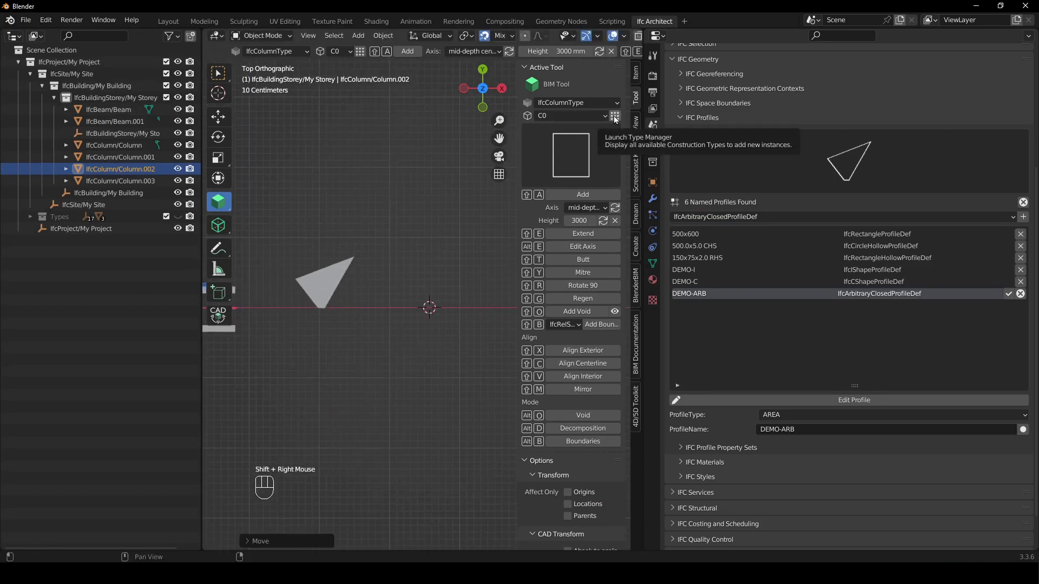
drag(617, 120, 366, 327)
drag(570, 115, 566, 169)
key(shift+a)
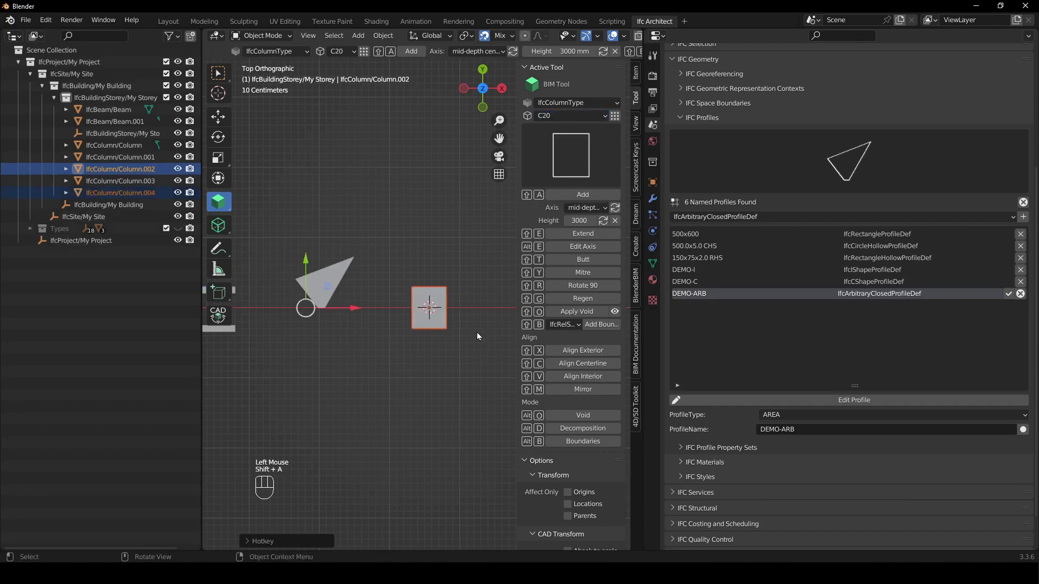
drag(461, 335, 495, 267)
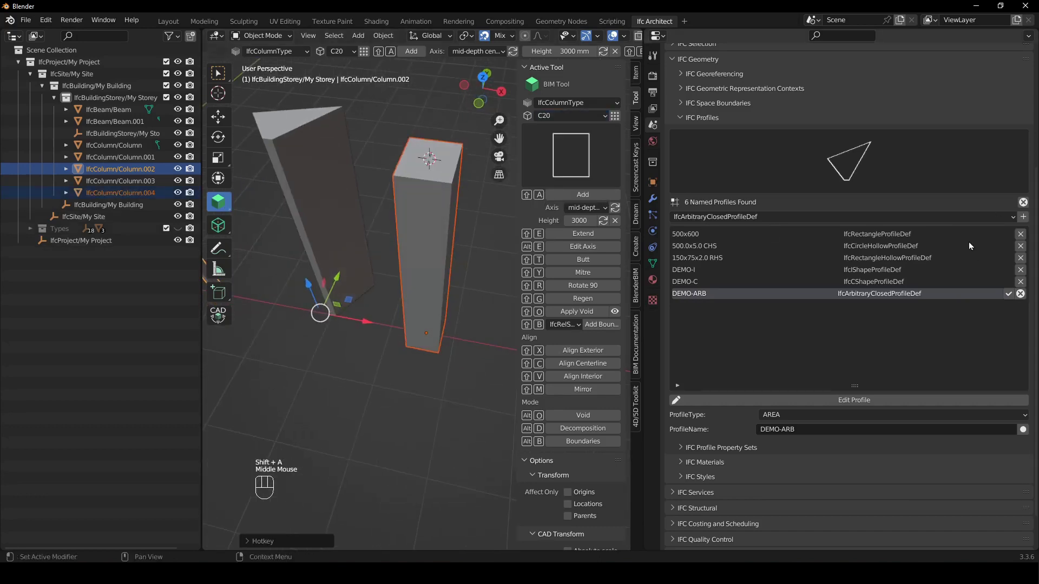
click(1012, 296)
Step: Add an IfcTShapeProfileDef named profile, rename it DEMO-T and save it
drag(779, 223, 766, 376)
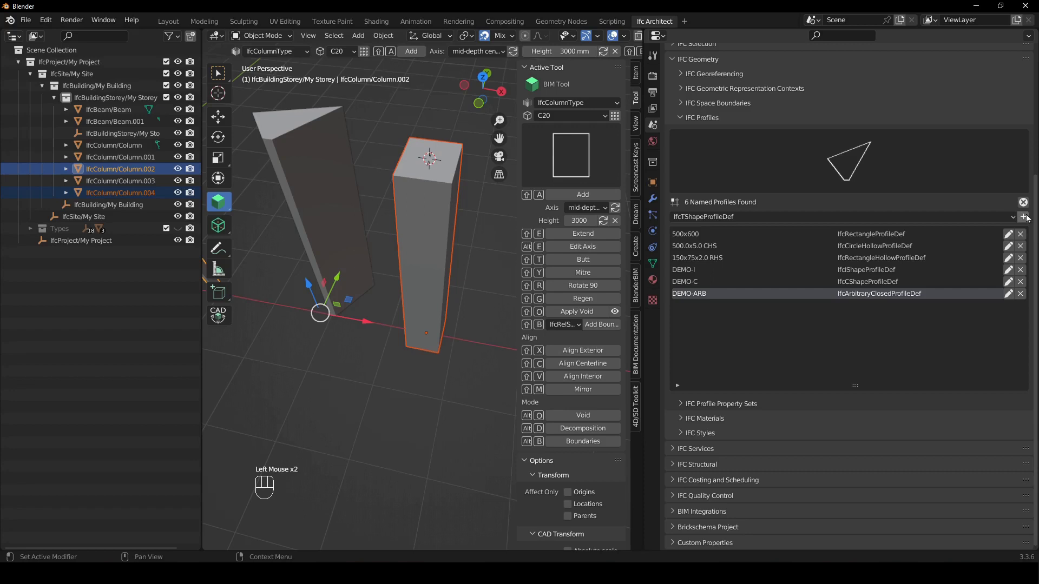
click(1028, 220)
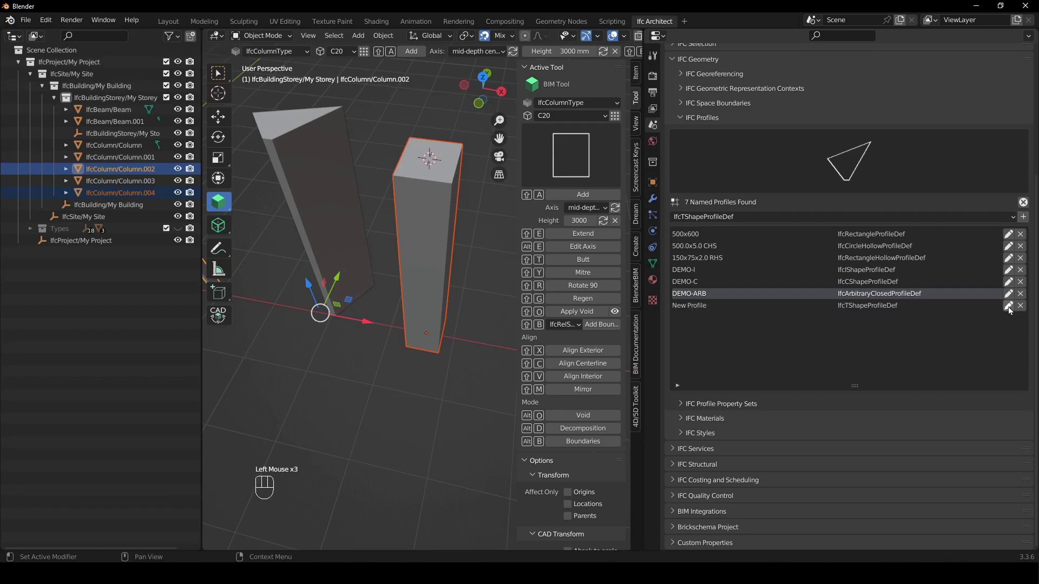
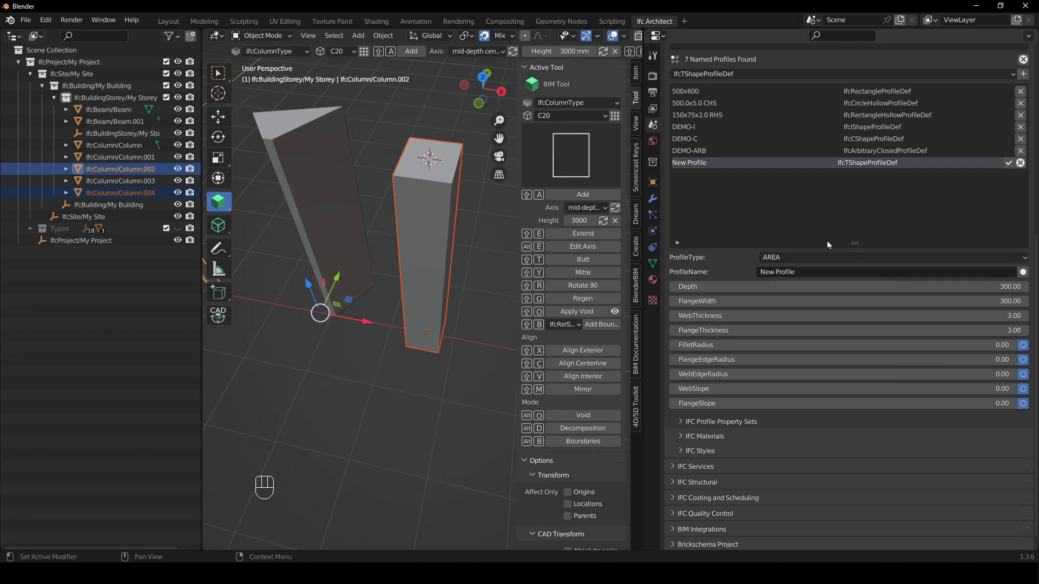
drag(809, 279, 904, 237)
scroll(up, 3)
click(1013, 211)
Step: Select Column.004 and replace 500x600 with DEMO-T in its material profile set
click(430, 208)
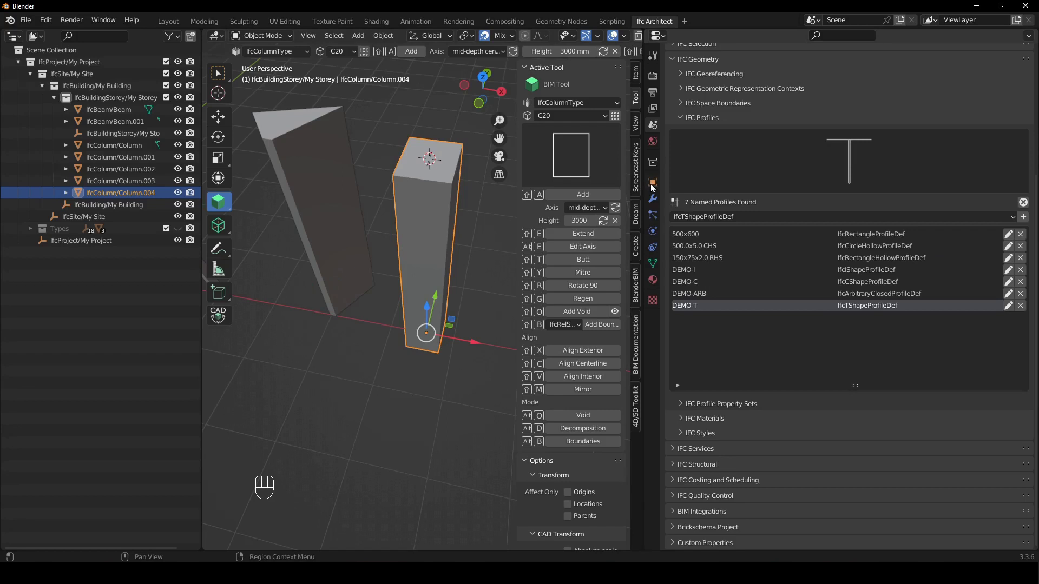
click(655, 186)
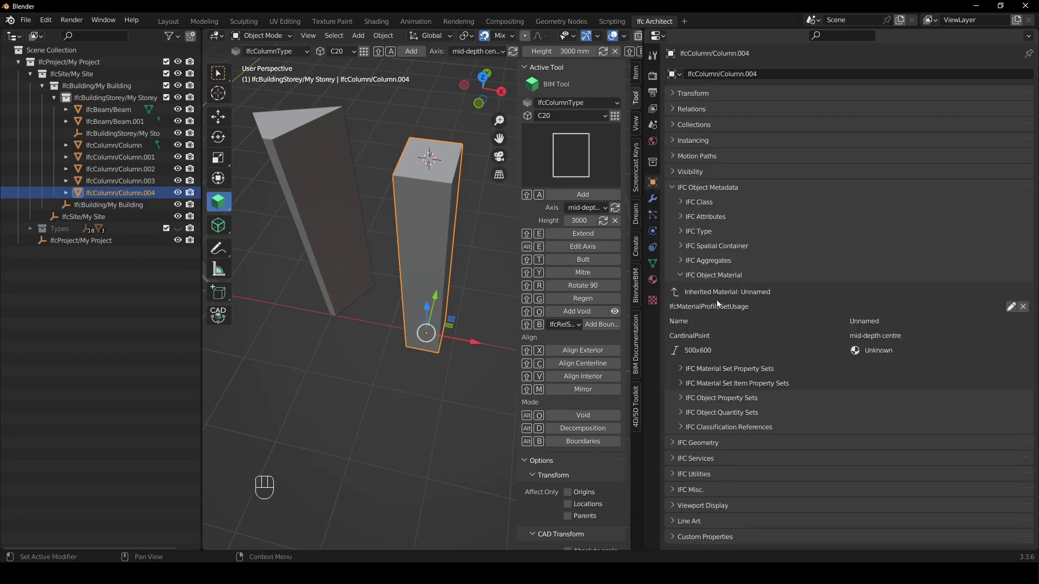
click(1018, 311)
scroll(down, 3)
drag(726, 345, 723, 435)
scroll(down, 3)
click(1028, 346)
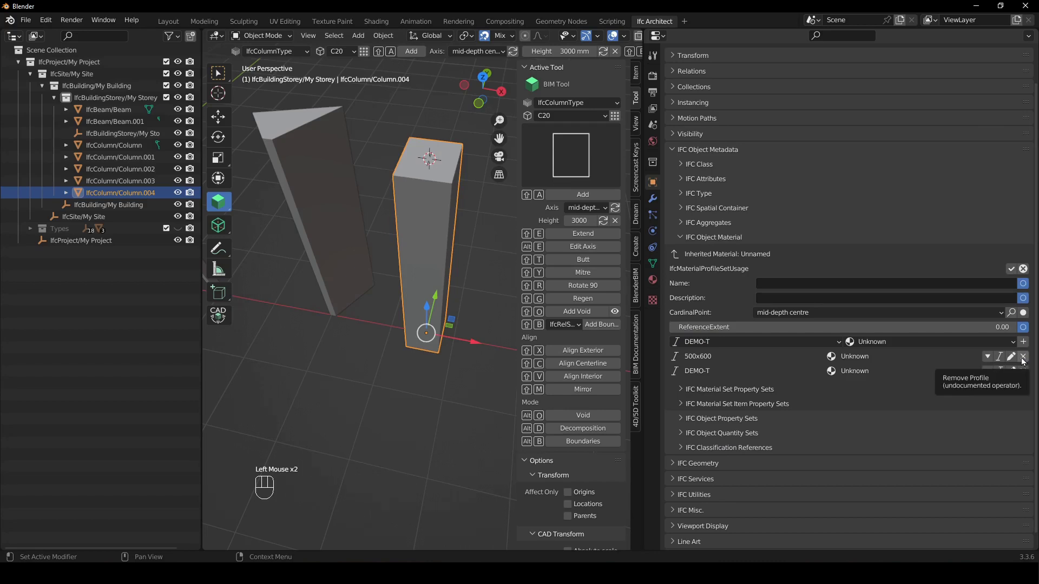
click(1025, 360)
Step: Orbit around Column.004 to inspect its new T-shaped form
middle_click(392, 241)
right_click(445, 200)
drag(472, 279, 449, 243)
drag(423, 221, 455, 301)
middle_click(457, 301)
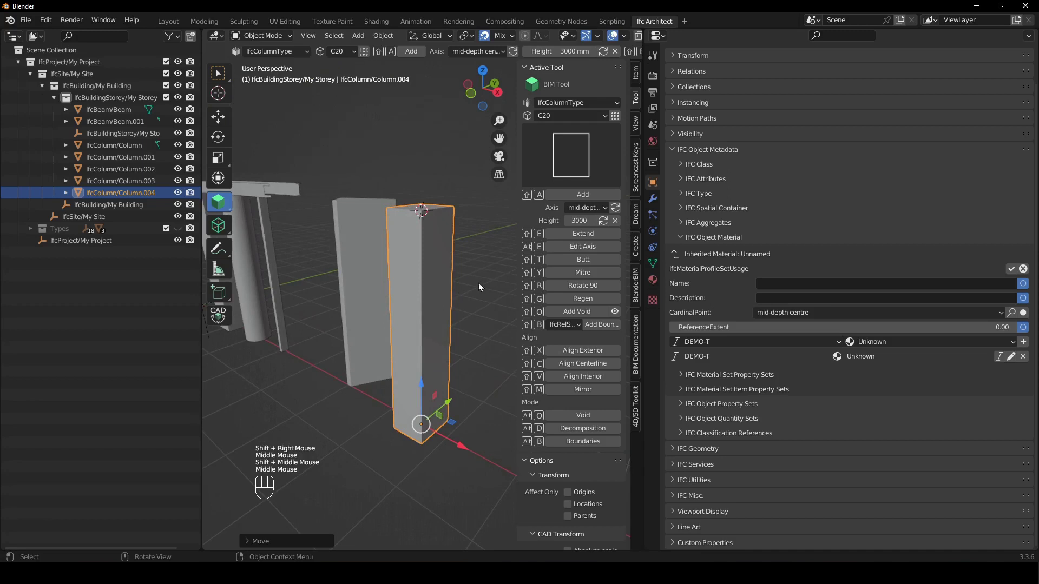
key(shift+e)
scroll(down, 3)
drag(454, 326, 481, 375)
click(478, 245)
Step: Select the T column and save DEMO-T with WebThickness 6 and FlangeThickness 12 in IFC Profiles
scroll(up, 3)
drag(460, 277, 438, 319)
click(439, 287)
middle_click(447, 304)
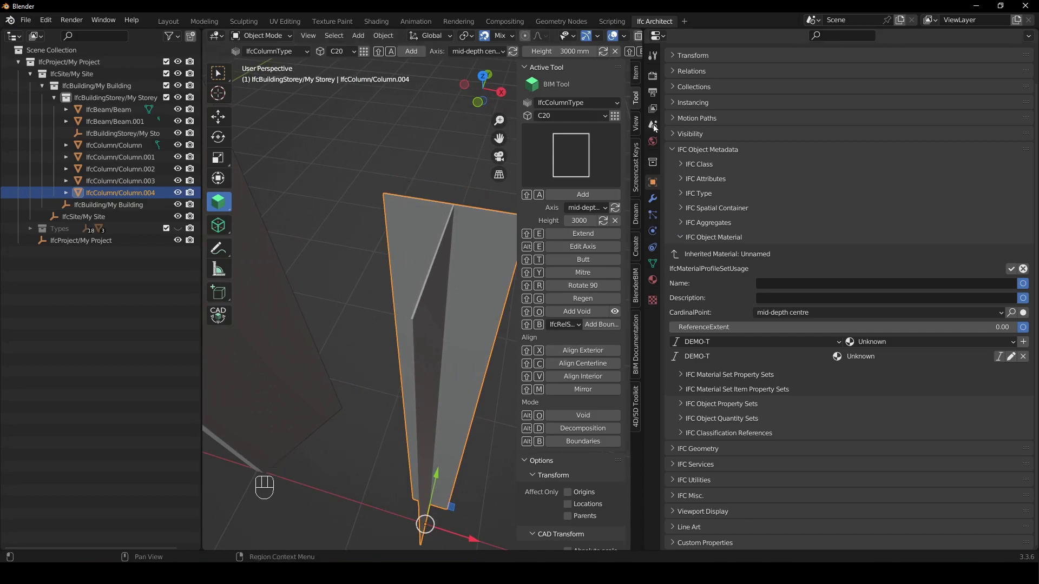
click(655, 128)
scroll(down, 3)
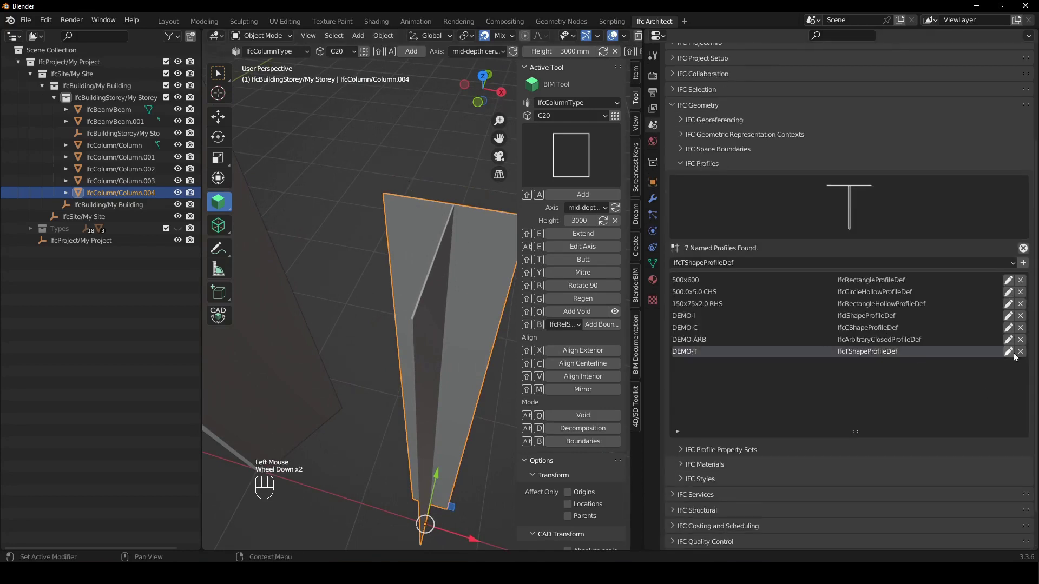
click(1014, 357)
scroll(down, 3)
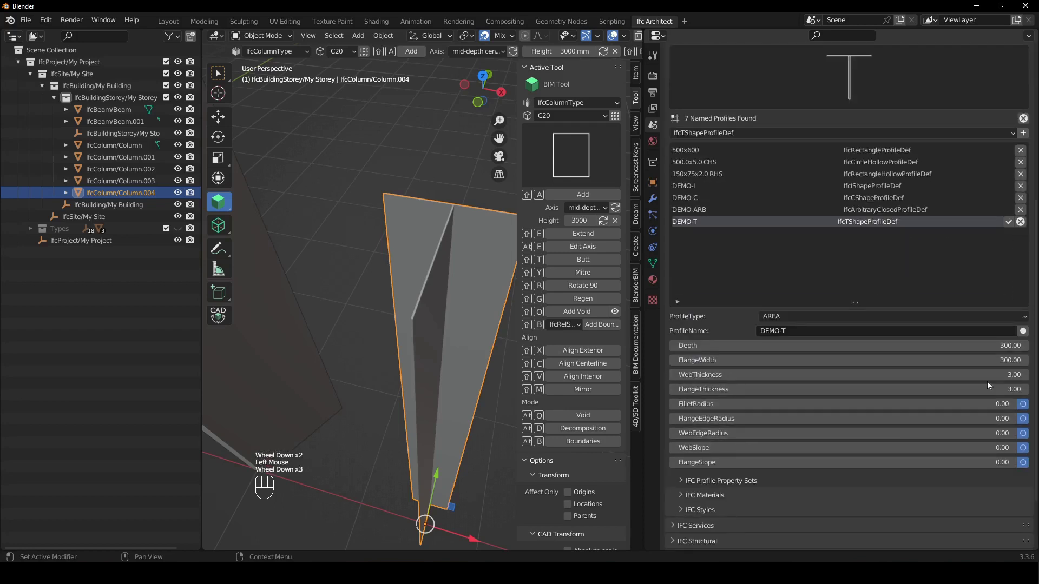
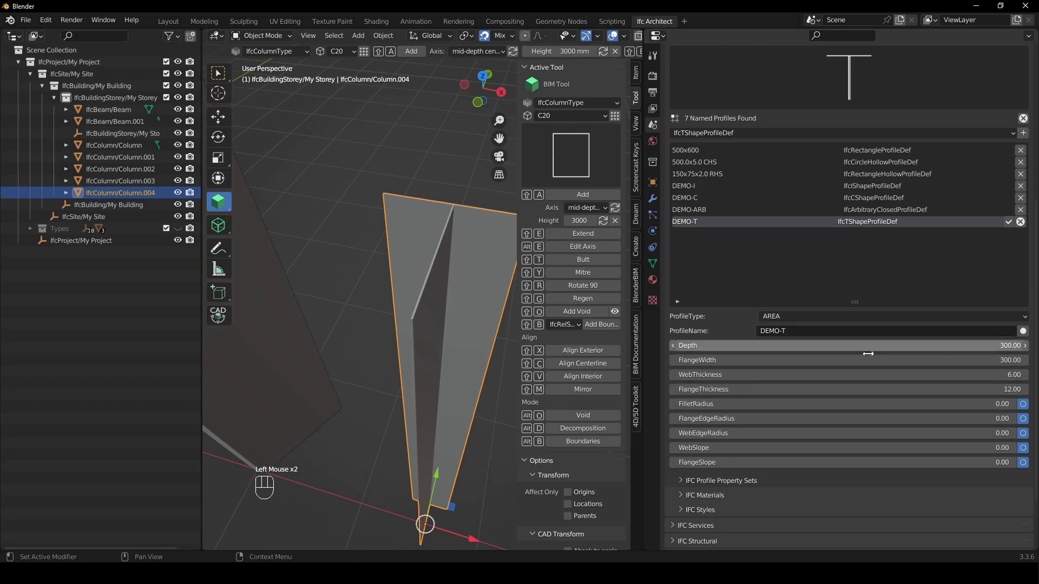
click(1009, 225)
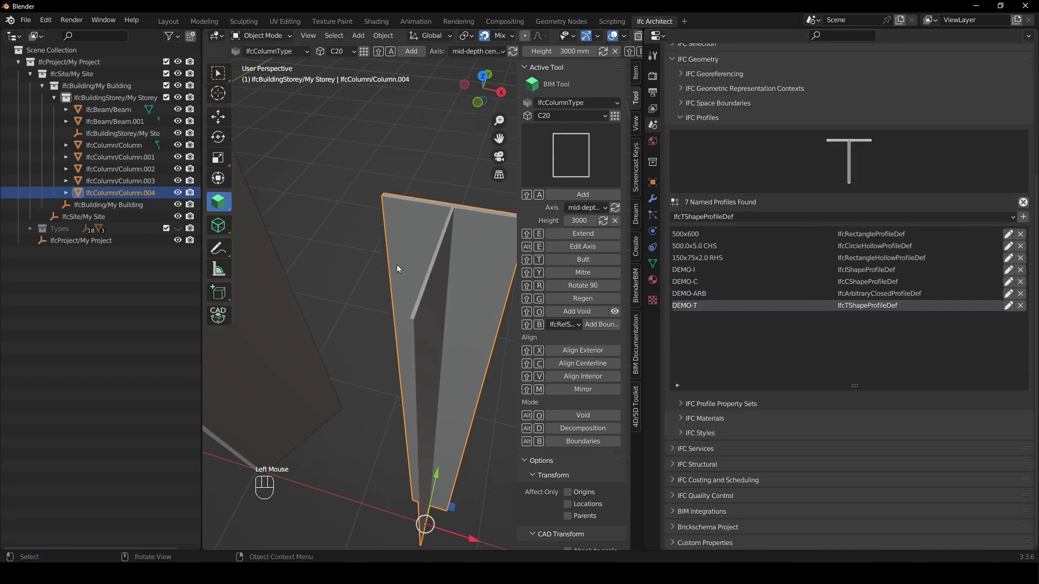
Step: Zoom out to see all the columns together
drag(379, 288, 375, 299)
scroll(down, 3)
scroll(down, 3)
Step: Start a fresh empty Blender file via File > New
click(1014, 198)
scroll(down, 3)
drag(368, 256, 411, 294)
middle_click(400, 276)
click(477, 392)
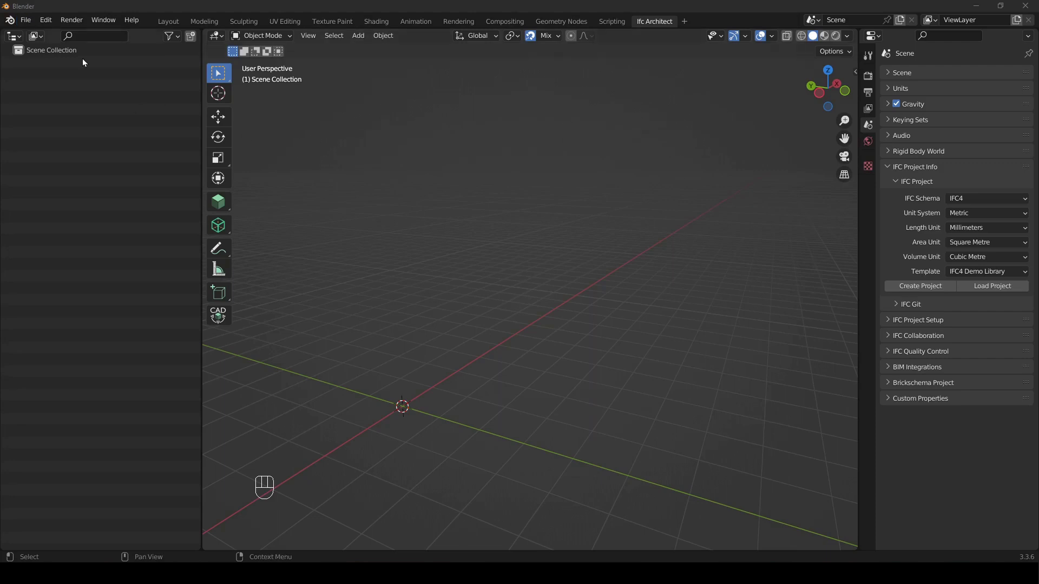
Step: Begin loading an IFC project from the IFC Project panel
drag(28, 22, 556, 312)
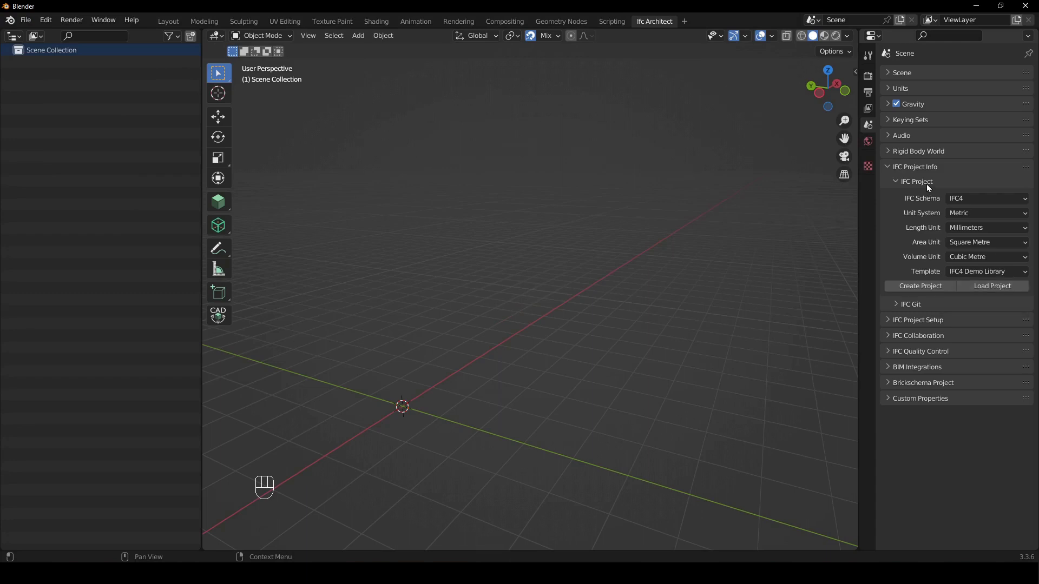
click(1001, 292)
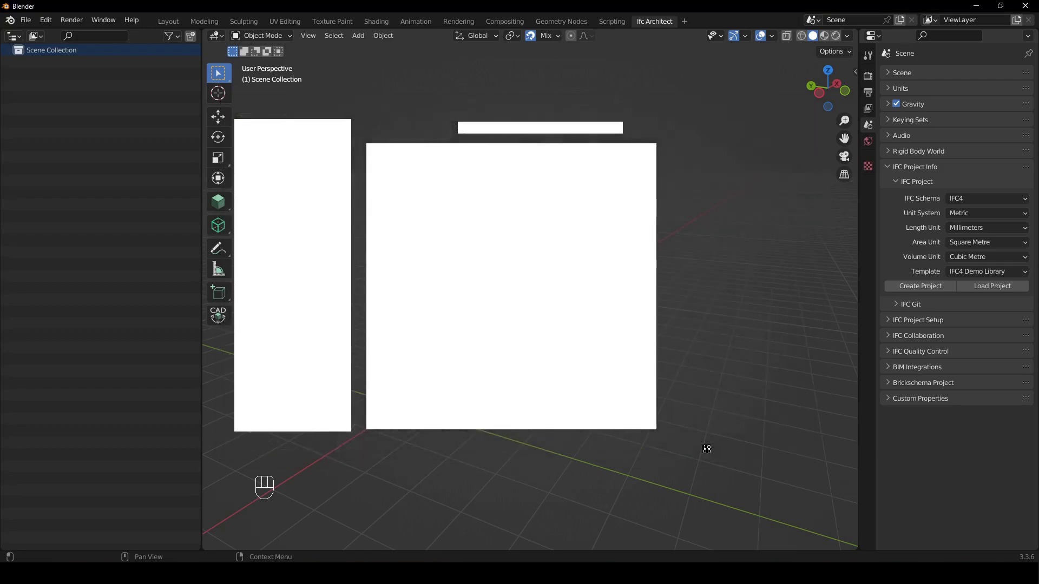
scroll(down, 3)
drag(666, 324, 615, 336)
click(690, 208)
scroll(up, 3)
drag(573, 281, 543, 362)
middle_click(626, 344)
drag(587, 349, 595, 326)
drag(610, 230, 576, 271)
click(380, 335)
middle_click(575, 300)
middle_click(474, 327)
drag(868, 165, 737, 221)
drag(794, 95, 800, 200)
click(771, 187)
drag(841, 206, 801, 301)
click(779, 276)
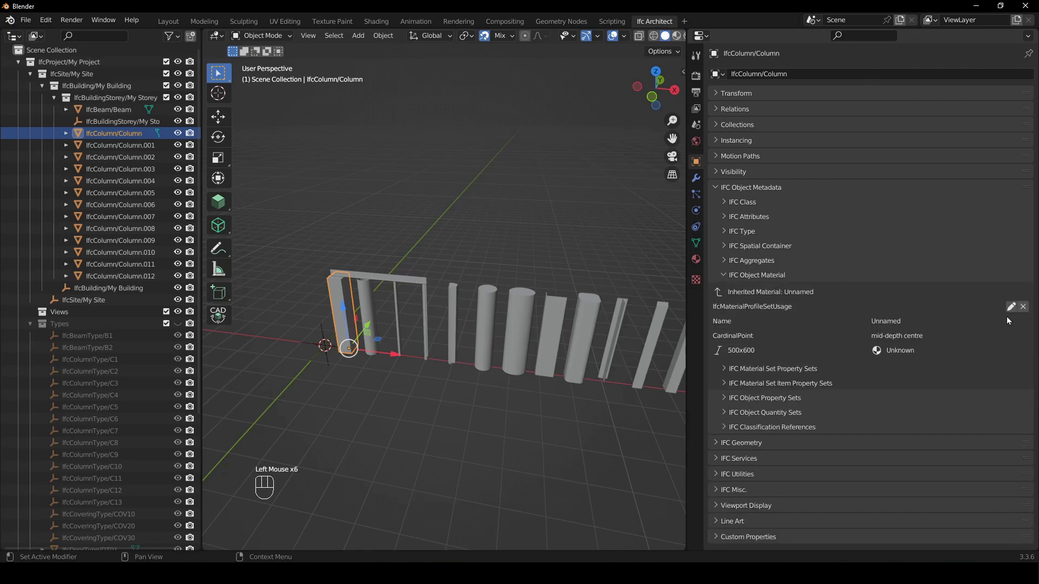
middle_click(751, 358)
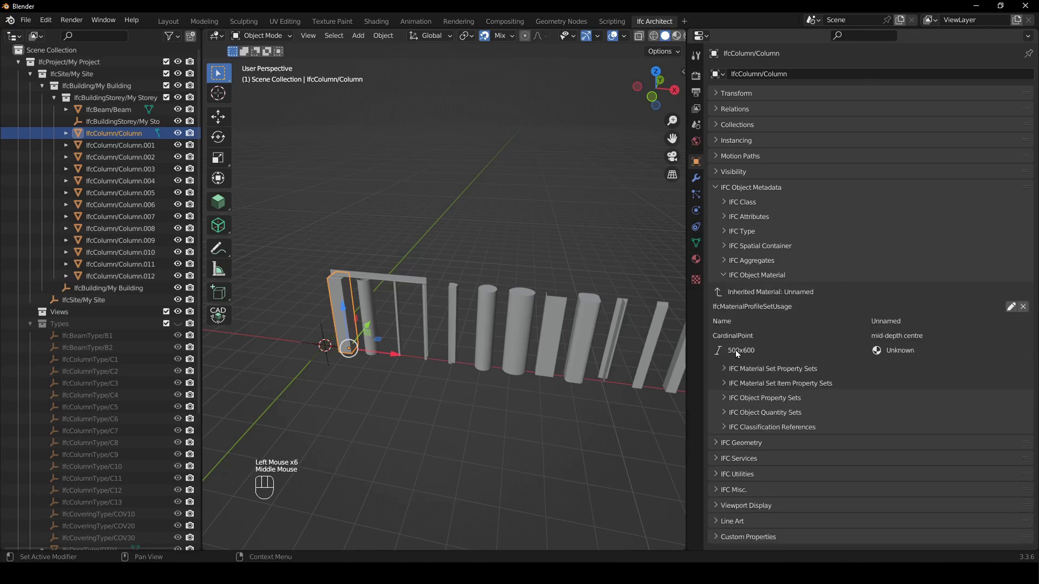
middle_click(521, 415)
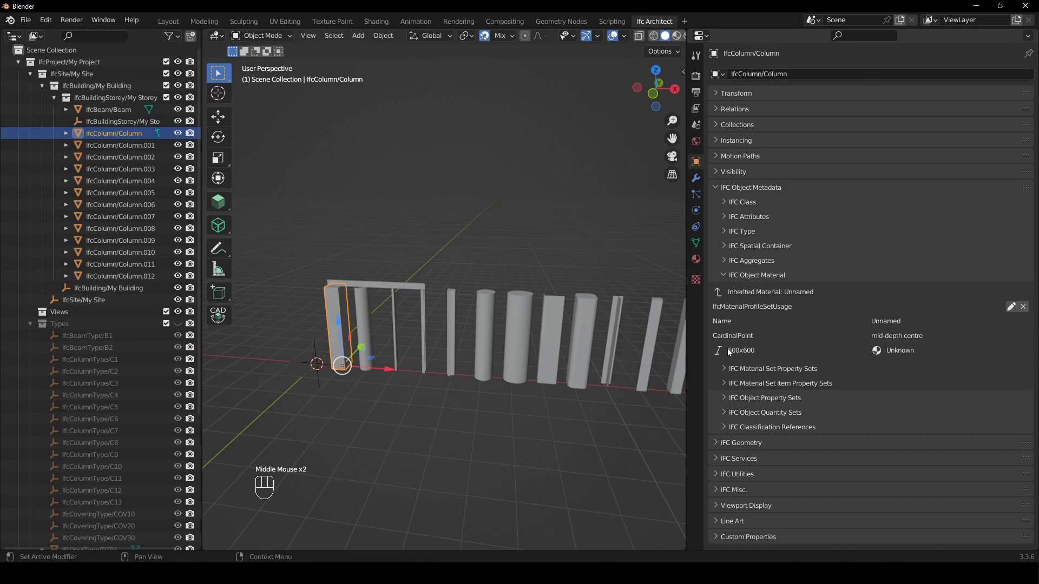
middle_click(413, 387)
drag(408, 318, 455, 332)
scroll(up, 3)
middle_click(434, 356)
scroll(up, 3)
drag(441, 361, 521, 314)
scroll(down, 3)
click(515, 307)
key(h)
click(444, 341)
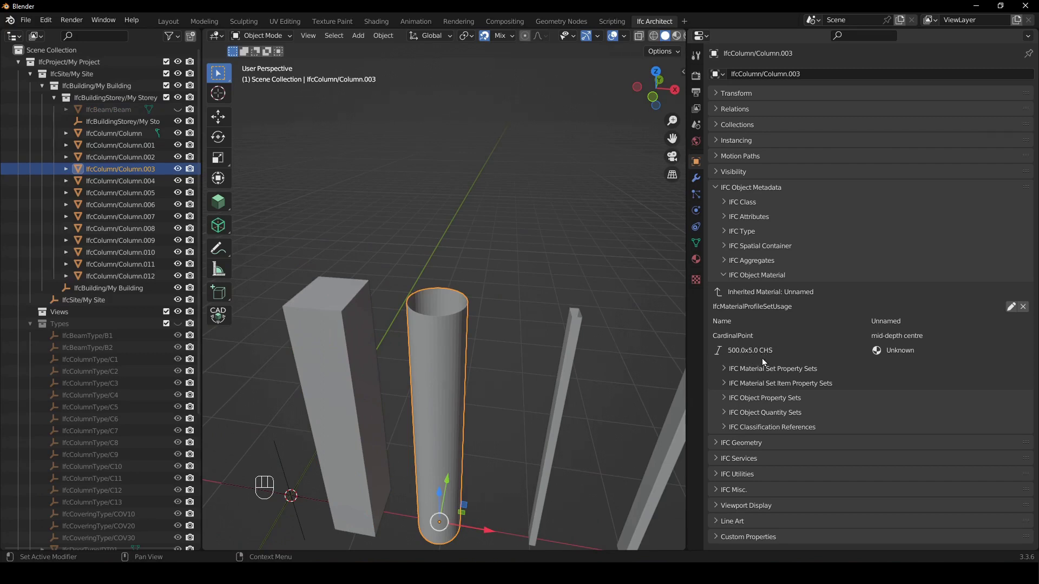
click(582, 344)
drag(611, 388, 468, 345)
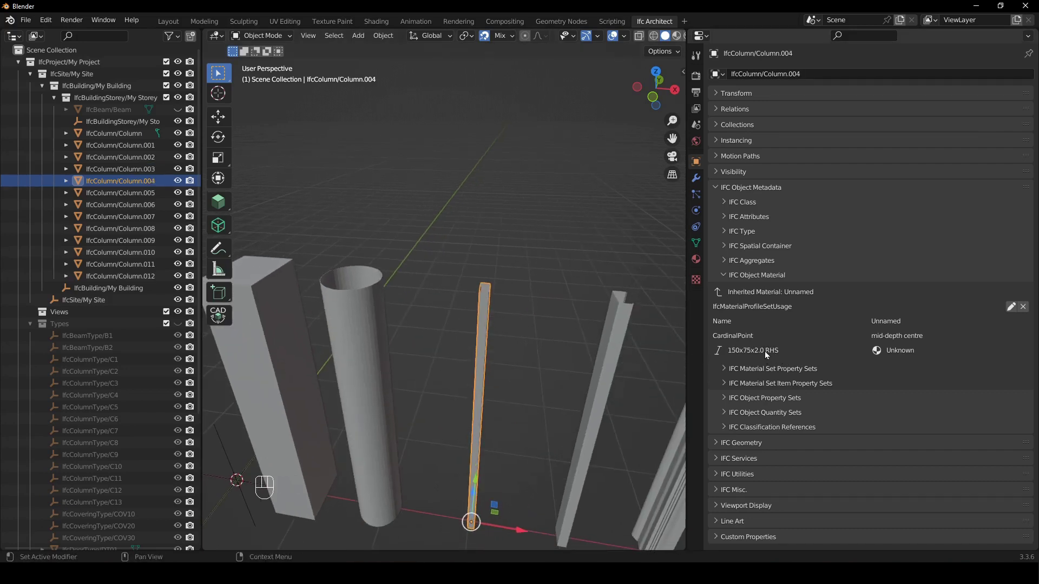
drag(550, 364, 423, 339)
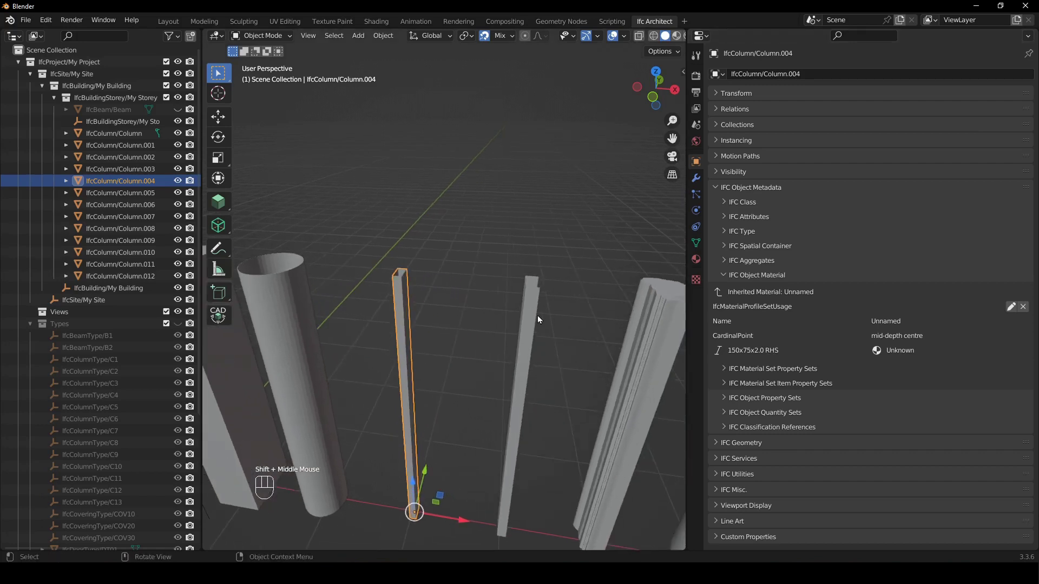
click(537, 319)
drag(568, 358, 489, 355)
scroll(down, 3)
drag(446, 311, 425, 363)
drag(572, 290, 482, 360)
scroll(up, 3)
click(1013, 309)
scroll(down, 3)
drag(521, 319, 476, 311)
click(533, 311)
middle_click(542, 335)
key(KP_7)
scroll(up, 3)
drag(566, 247, 561, 319)
click(611, 291)
scroll(up, 3)
drag(563, 366, 507, 331)
click(484, 299)
scroll(down, 3)
drag(497, 414, 487, 352)
scroll(down, 3)
middle_click(469, 365)
click(458, 302)
scroll(down, 3)
drag(435, 338, 479, 333)
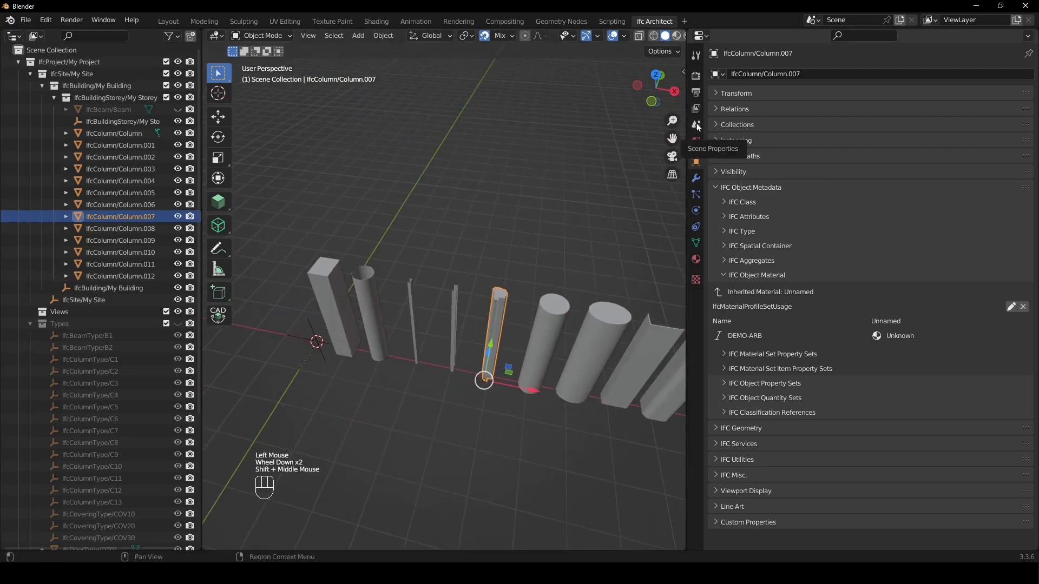
Step: In Scene Properties expand IFC Geometry > IFC Profiles and open DEMO-ARB for editing
click(698, 127)
click(747, 184)
click(756, 264)
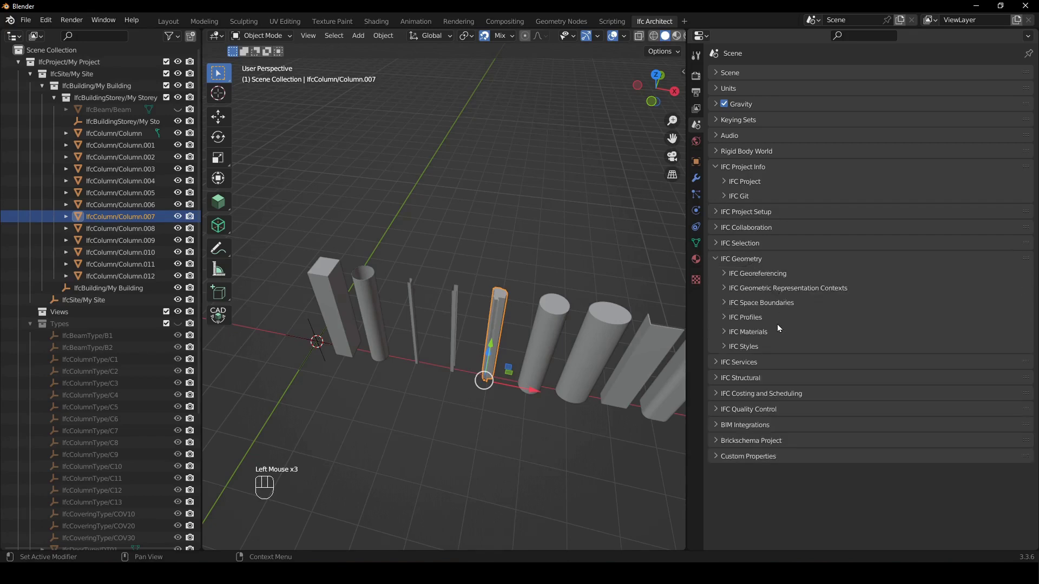
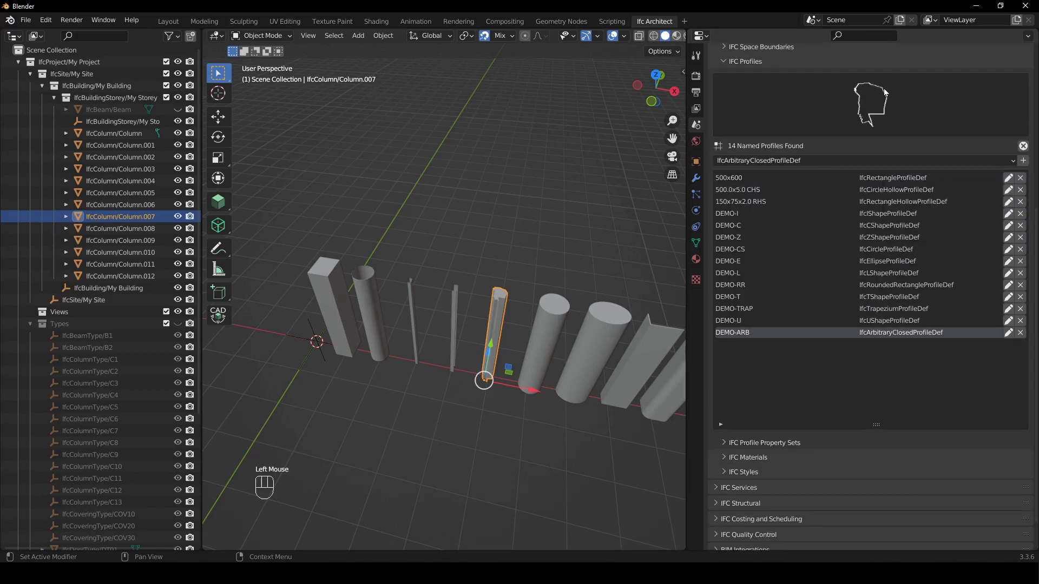
click(1016, 339)
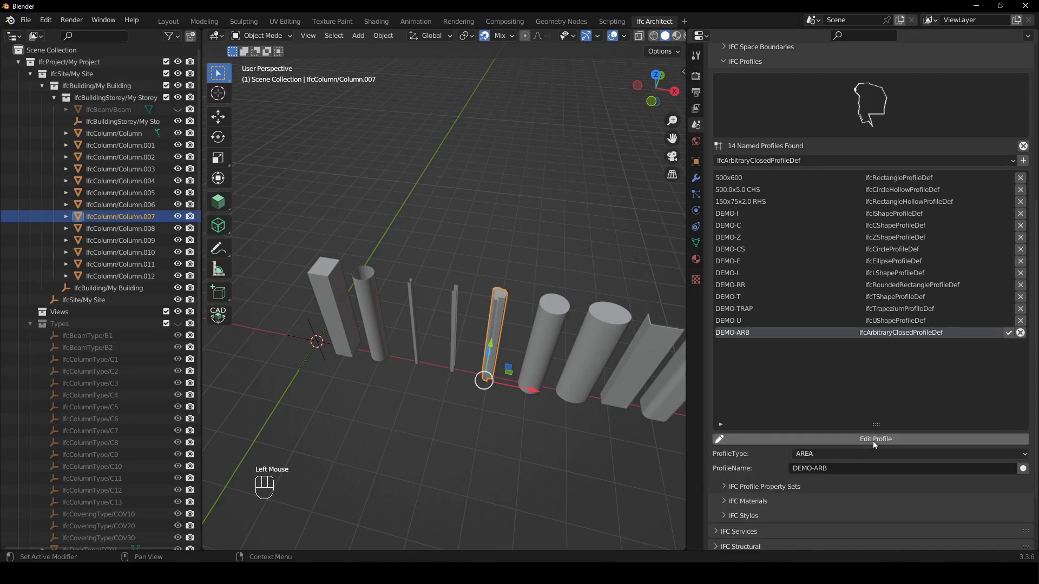
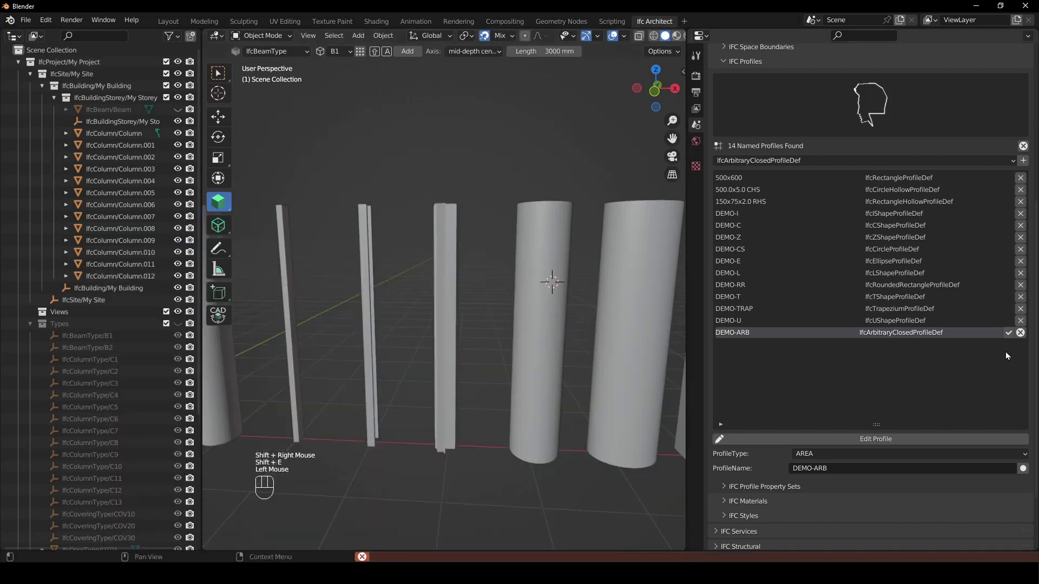
Step: Select columns and apply Shift+E extend toward right-clicked target points
click(1010, 338)
middle_click(376, 298)
click(444, 234)
right_click(553, 277)
key(shift+e)
right_click(533, 244)
click(533, 243)
key(shift+e)
Step: Orbit and zoom around the column row, selecting a column to read its profile
drag(493, 285, 472, 306)
drag(503, 289, 487, 267)
scroll(down, 3)
middle_click(493, 300)
drag(488, 298, 522, 302)
scroll(up, 3)
click(419, 262)
scroll(up, 3)
Step: Pan along the row and pick another column to check its IFC material profile
drag(448, 260, 454, 292)
middle_click(480, 305)
middle_click(542, 365)
drag(498, 376, 461, 341)
drag(464, 343, 457, 326)
drag(520, 315, 456, 290)
click(438, 221)
middle_click(487, 283)
Step: Review the ellipse, DEMO-L and rounded-rectangle columns' profiles in turn
click(702, 164)
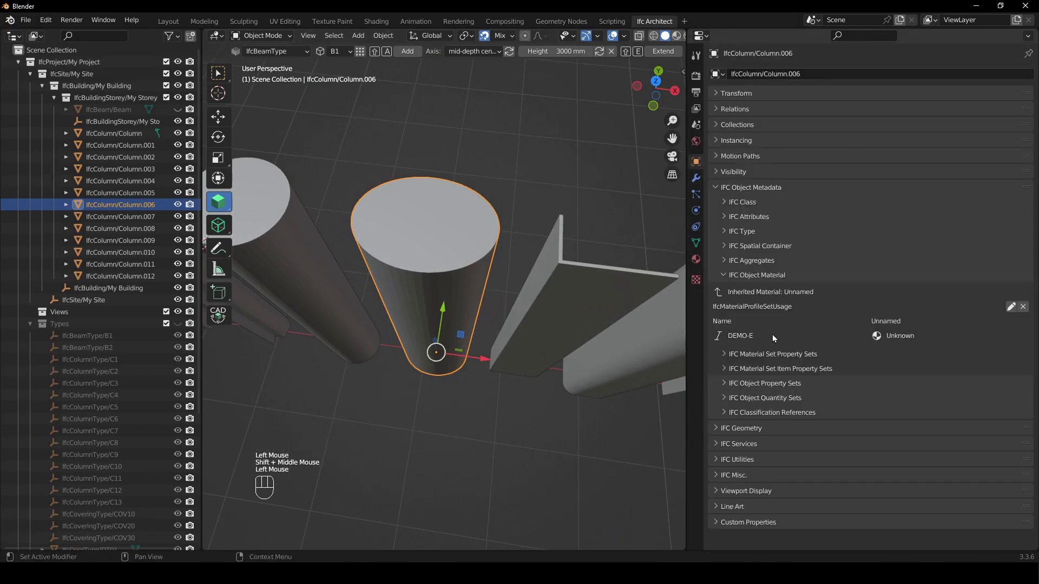
drag(564, 346, 493, 332)
click(459, 281)
drag(538, 355, 518, 359)
drag(494, 355, 495, 337)
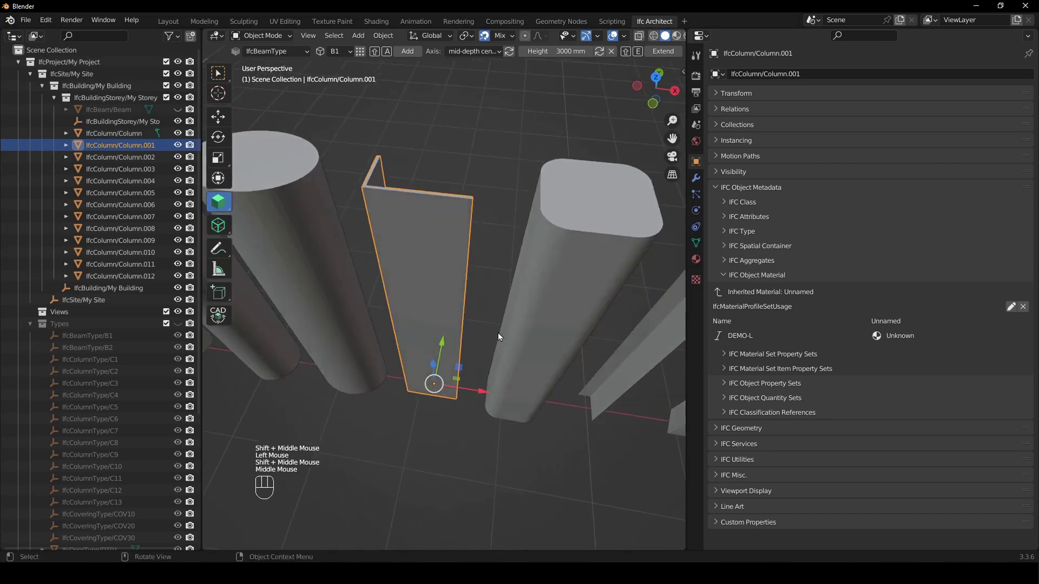
click(592, 243)
drag(587, 310, 516, 333)
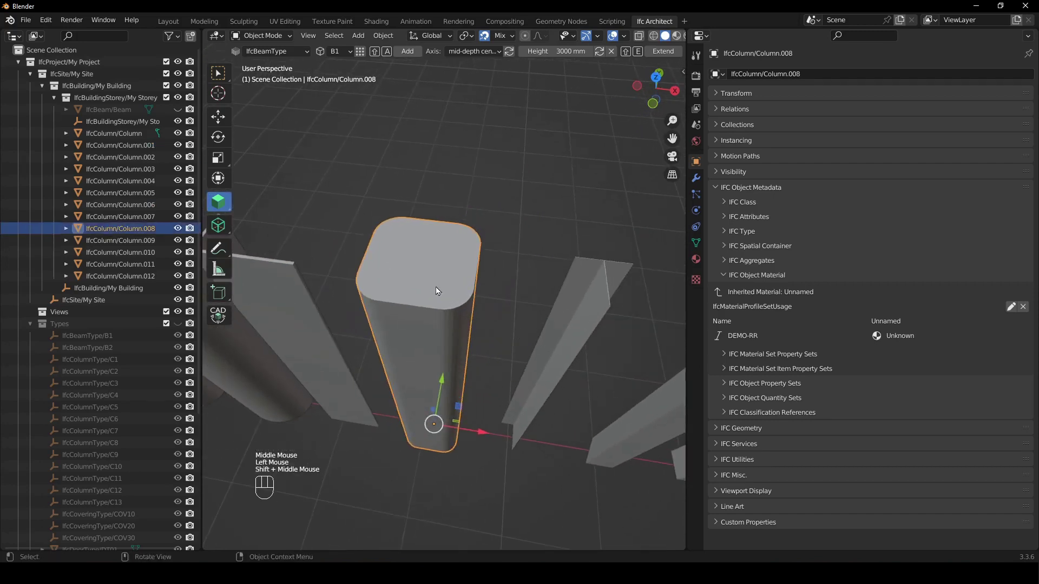
drag(578, 385, 485, 359)
Step: Review the DEMO-T and DEMO-U columns' profiles under IFC Object Material
click(416, 247)
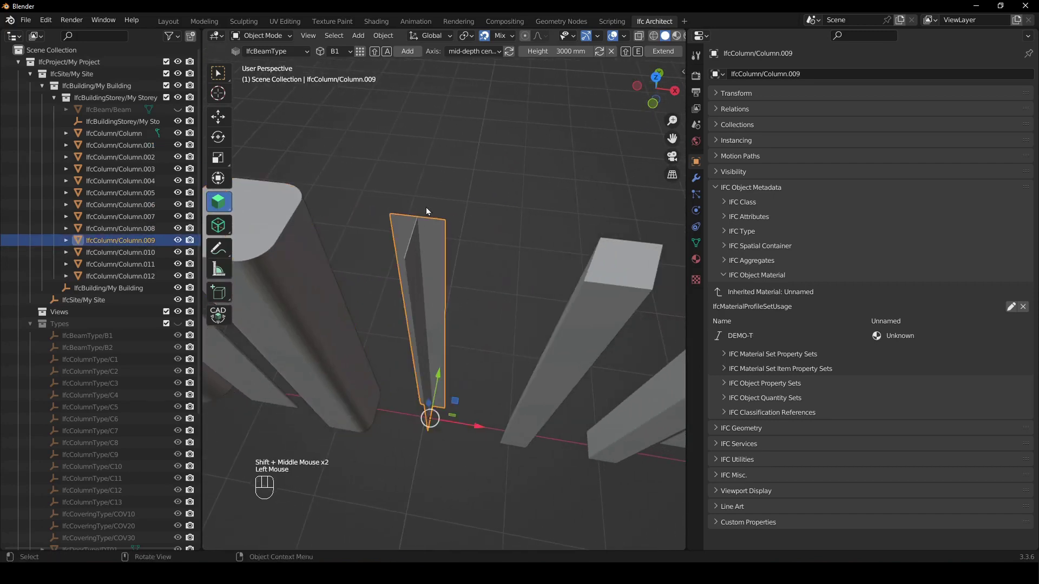
drag(509, 349, 482, 342)
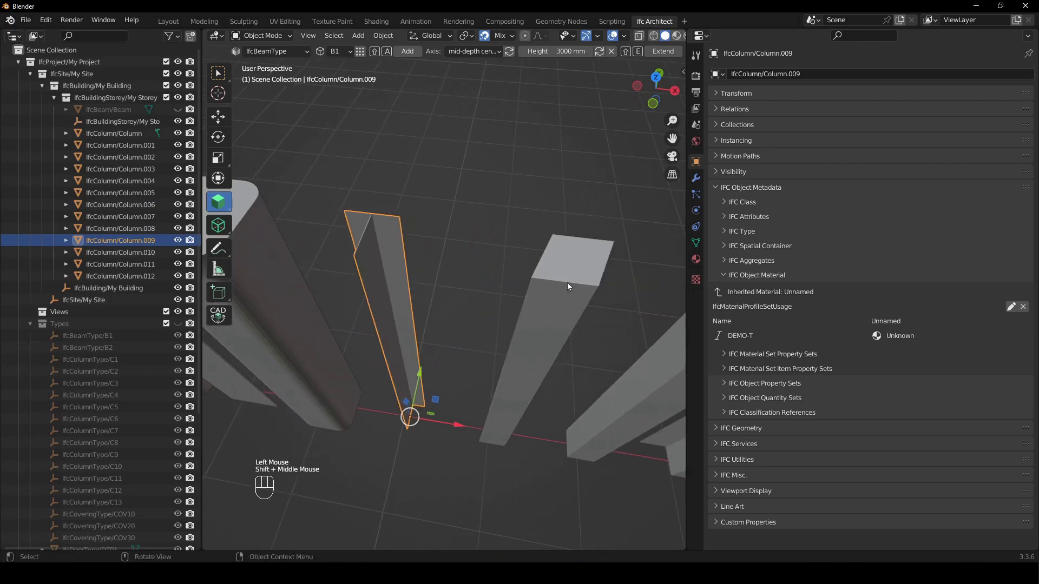
click(558, 283)
drag(569, 341, 494, 338)
drag(526, 348, 480, 334)
click(478, 320)
middle_click(506, 312)
middle_click(503, 336)
drag(486, 363, 462, 347)
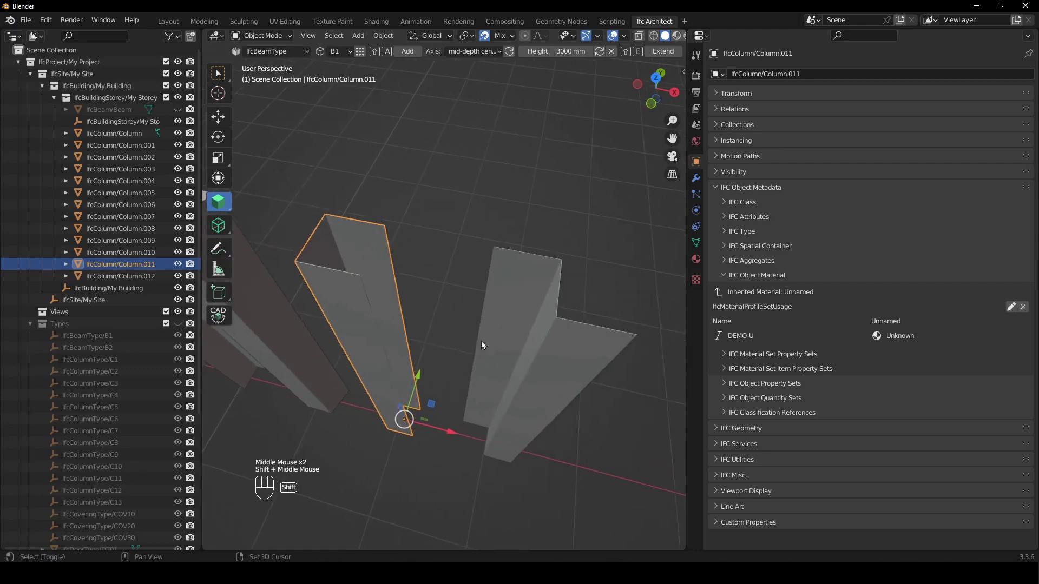
Step: Select the remaining column and inspect its profile (DEMO-TRAP / DEMO-Z) from several angles
click(570, 328)
drag(533, 371, 518, 370)
middle_click(526, 370)
scroll(down, 3)
drag(422, 348, 511, 364)
scroll(up, 3)
middle_click(533, 373)
drag(418, 351, 480, 266)
scroll(down, 3)
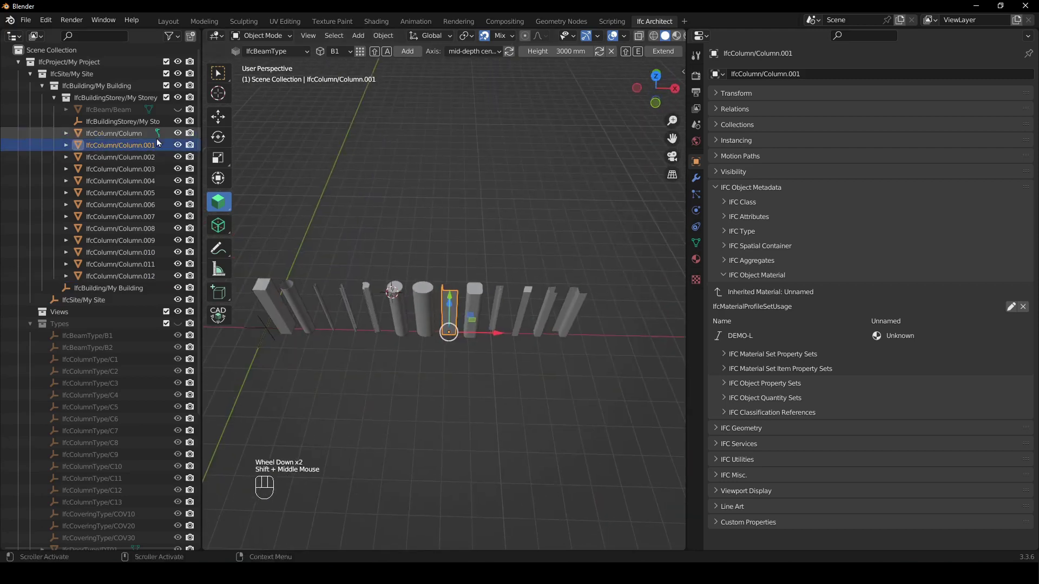
Step: Select IfcBeam/Beam and frame it with the column row in the viewport
click(181, 111)
drag(451, 234, 504, 244)
click(435, 267)
drag(510, 245, 397, 205)
scroll(up, 3)
drag(405, 273, 361, 371)
scroll(down, 3)
drag(510, 348, 534, 344)
scroll(down, 3)
Step: Check the beam's transforms in the N panel and show its BIM editing options
key(n)
drag(518, 368, 506, 325)
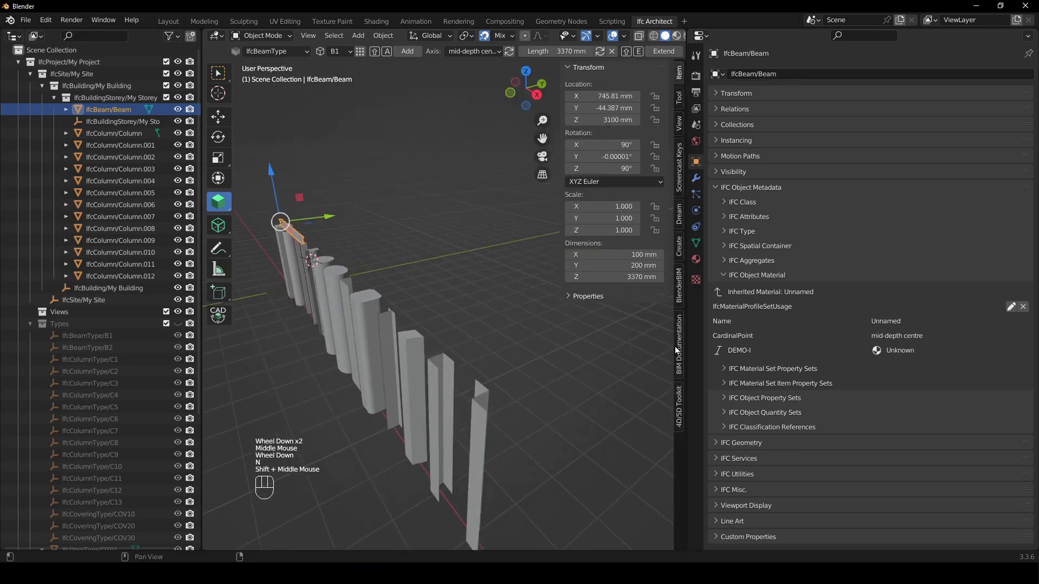
click(682, 98)
drag(472, 262, 502, 263)
scroll(down, 3)
drag(416, 273, 441, 284)
right_click(490, 322)
scroll(up, 3)
Step: Extend the DEMO-I beam with Shift+E to 3370 mm across the column tops
key(shift+e)
right_click(414, 340)
key(shift+e)
right_click(451, 321)
key(shift+e)
drag(479, 344, 476, 327)
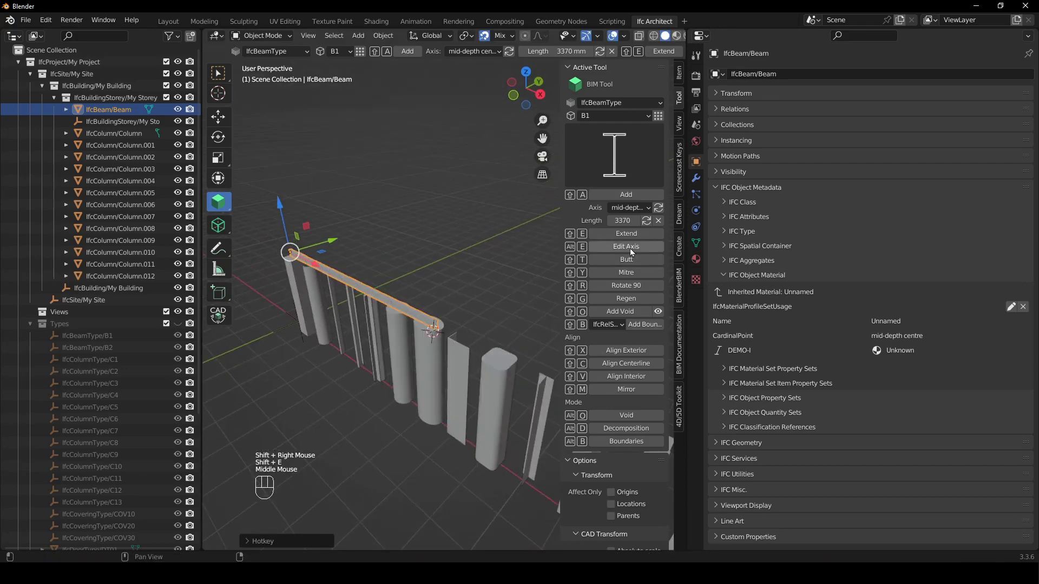
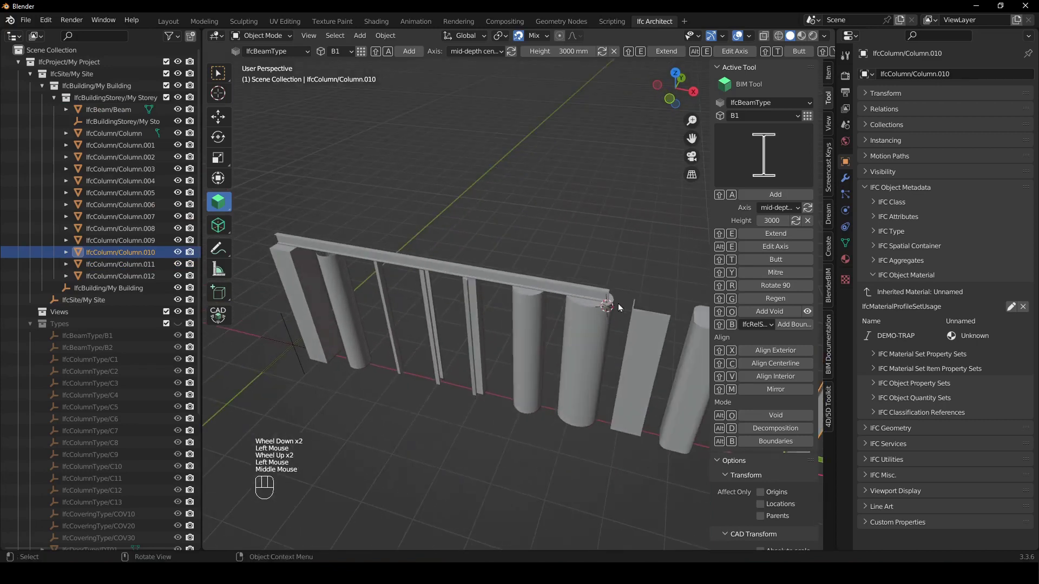
Step: Move Column.007's top axis point sideways and save the leaning axis with Shift+Q
key(shift+e)
right_click(501, 269)
scroll(up, 3)
middle_click(534, 281)
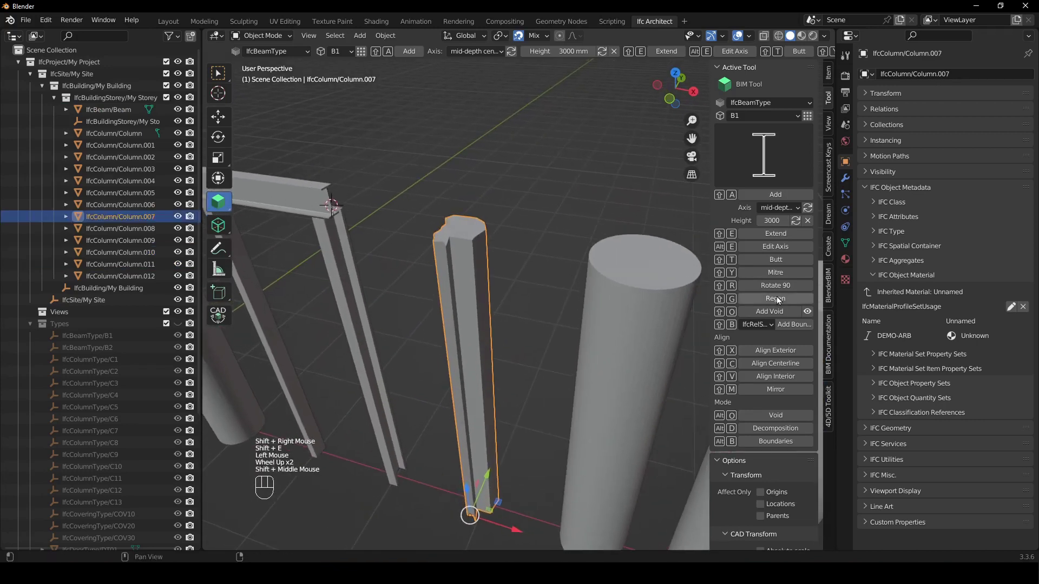
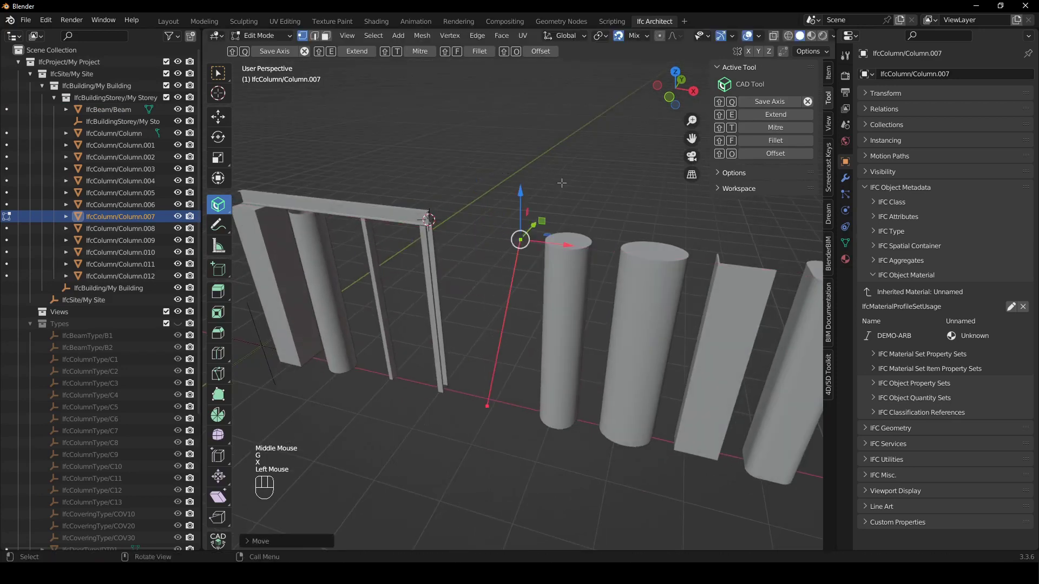
key(shift+q)
Step: Orbit around the leaning DEMO-ARB column and zoom out to see the whole row
drag(555, 238, 593, 212)
click(609, 222)
drag(564, 238, 455, 173)
scroll(down, 3)
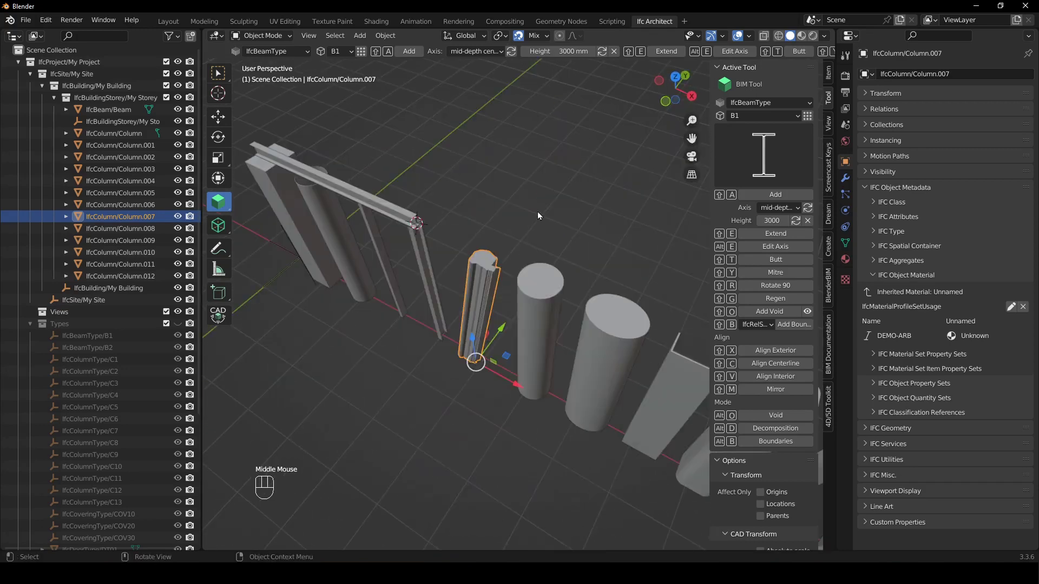
scroll(down, 3)
drag(551, 404, 524, 384)
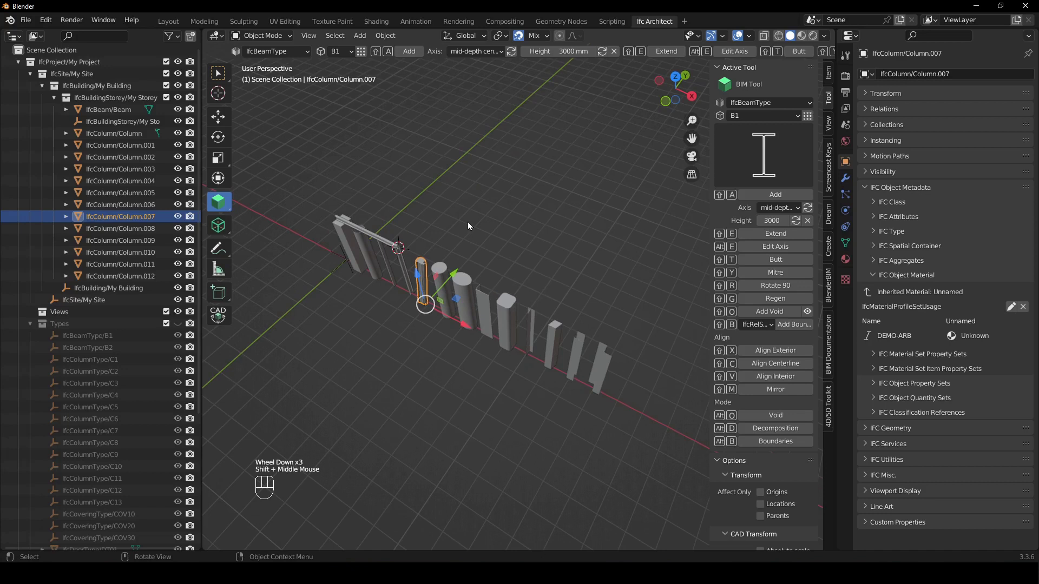